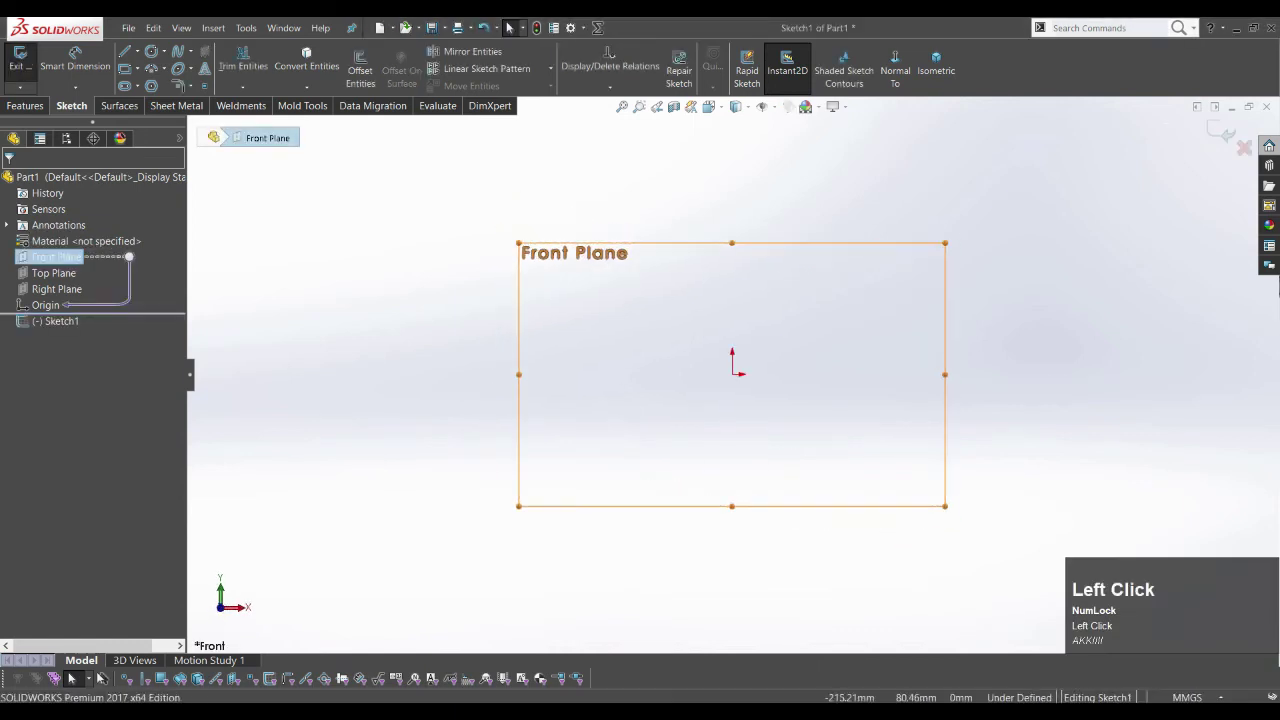
- Draw the L-profile lines from the origin and end the line chain
click(231, 599)
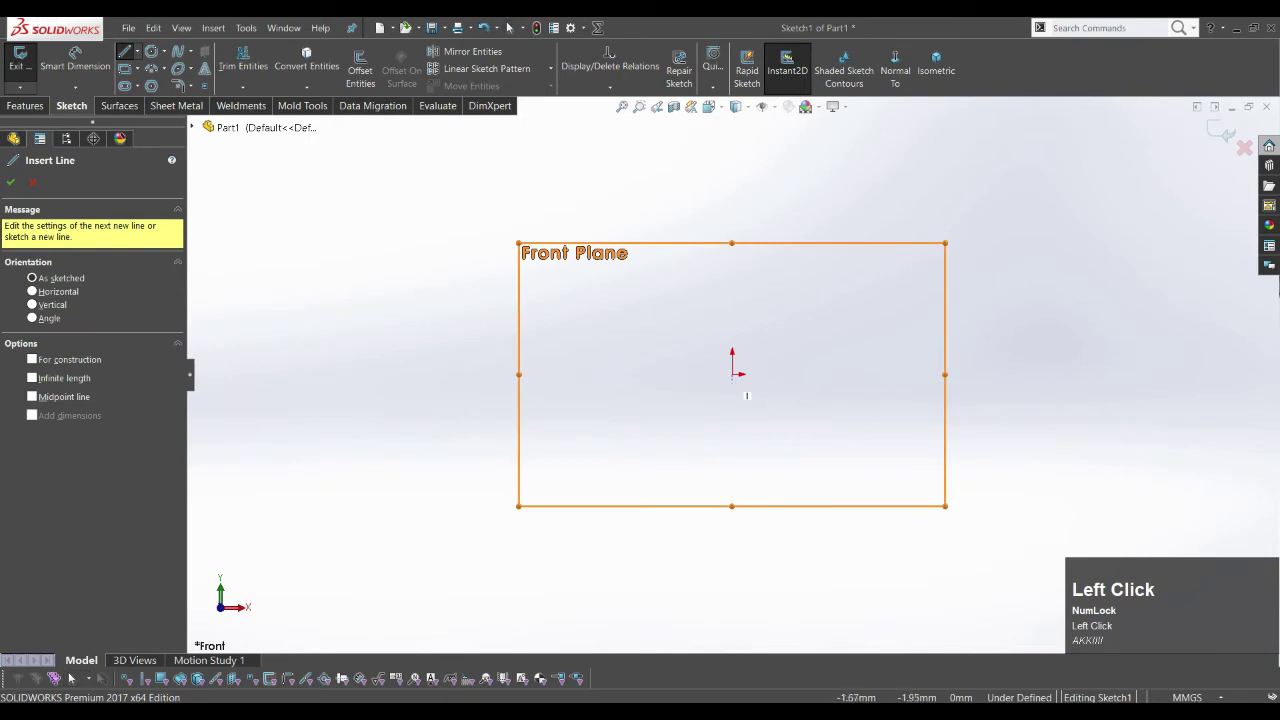
click(231, 599)
click(231, 599)
right_click(231, 599)
- Dimension the vertical profile line to 100, fully defining the sketch
click(231, 599)
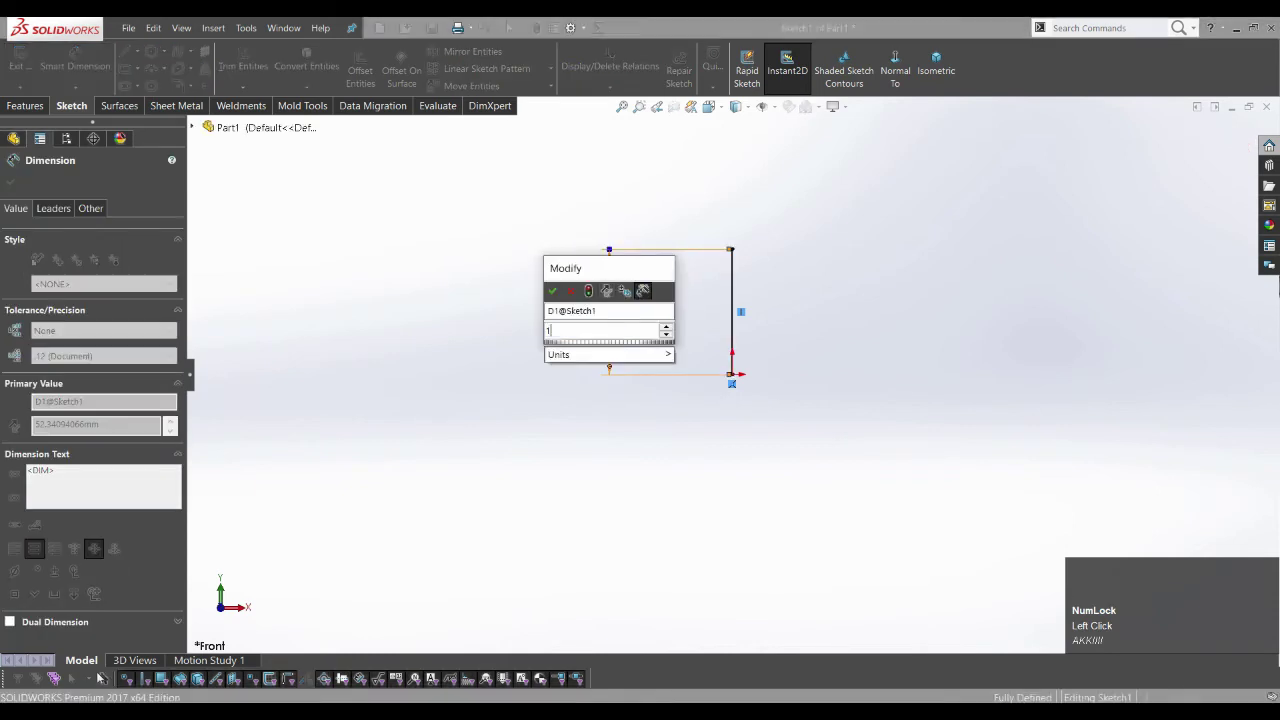
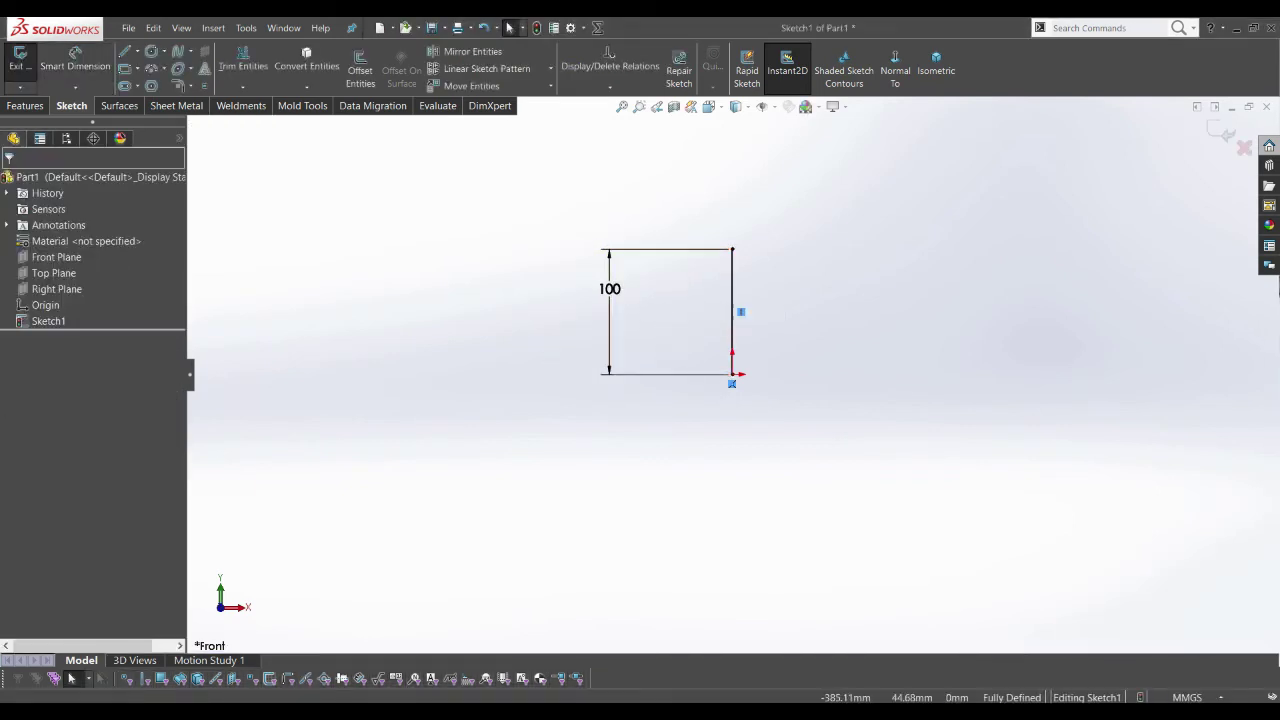
click(231, 599)
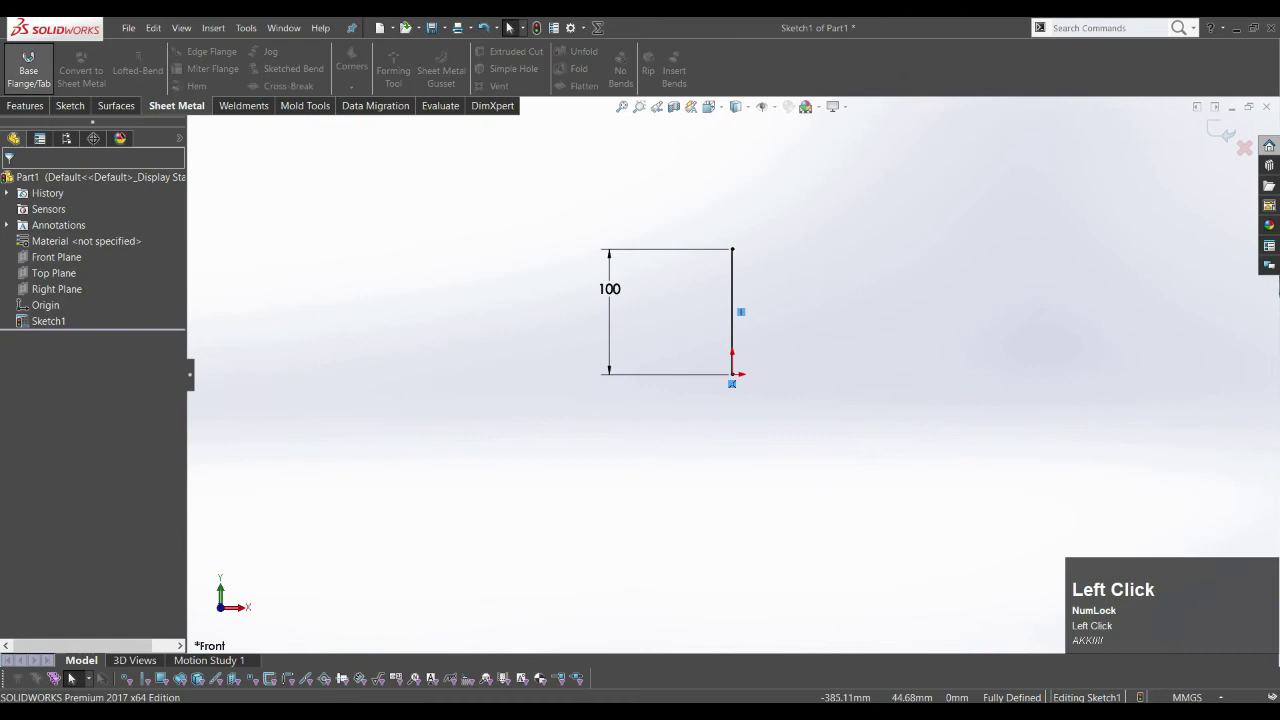
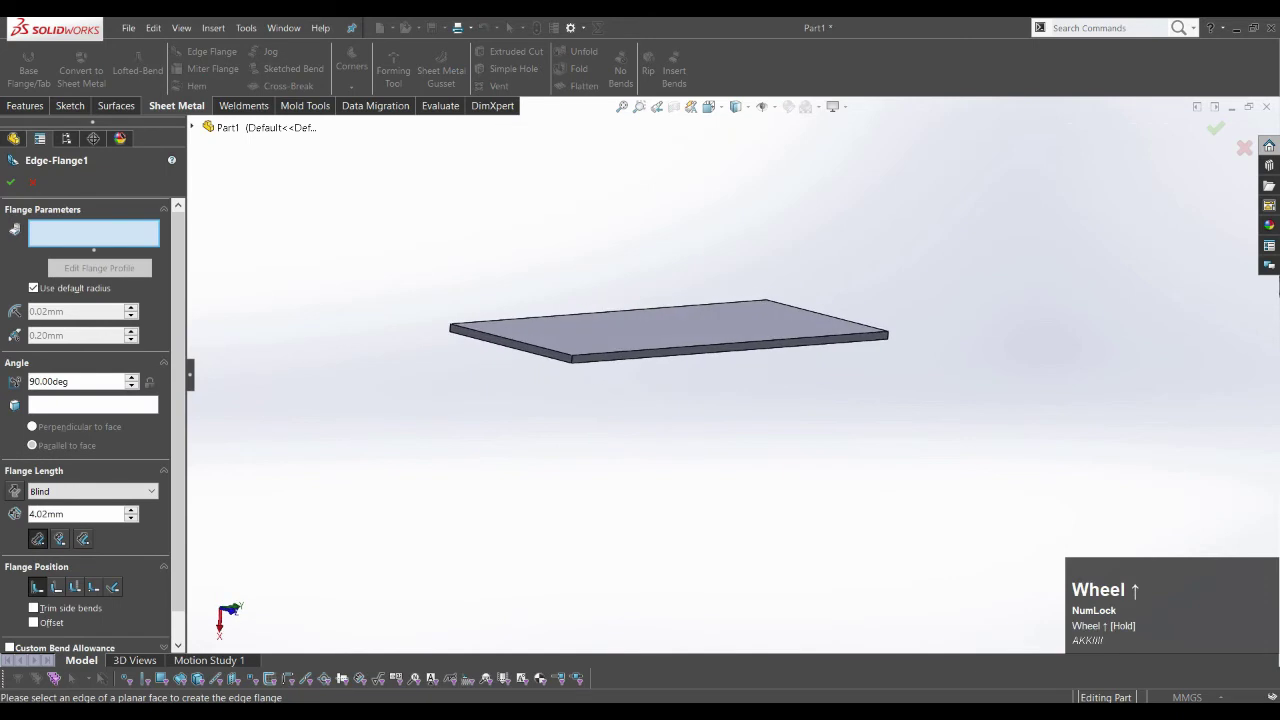
- Pick the front edge of the 25 mm base flange for a 36 mm edge flange
click(217, 617)
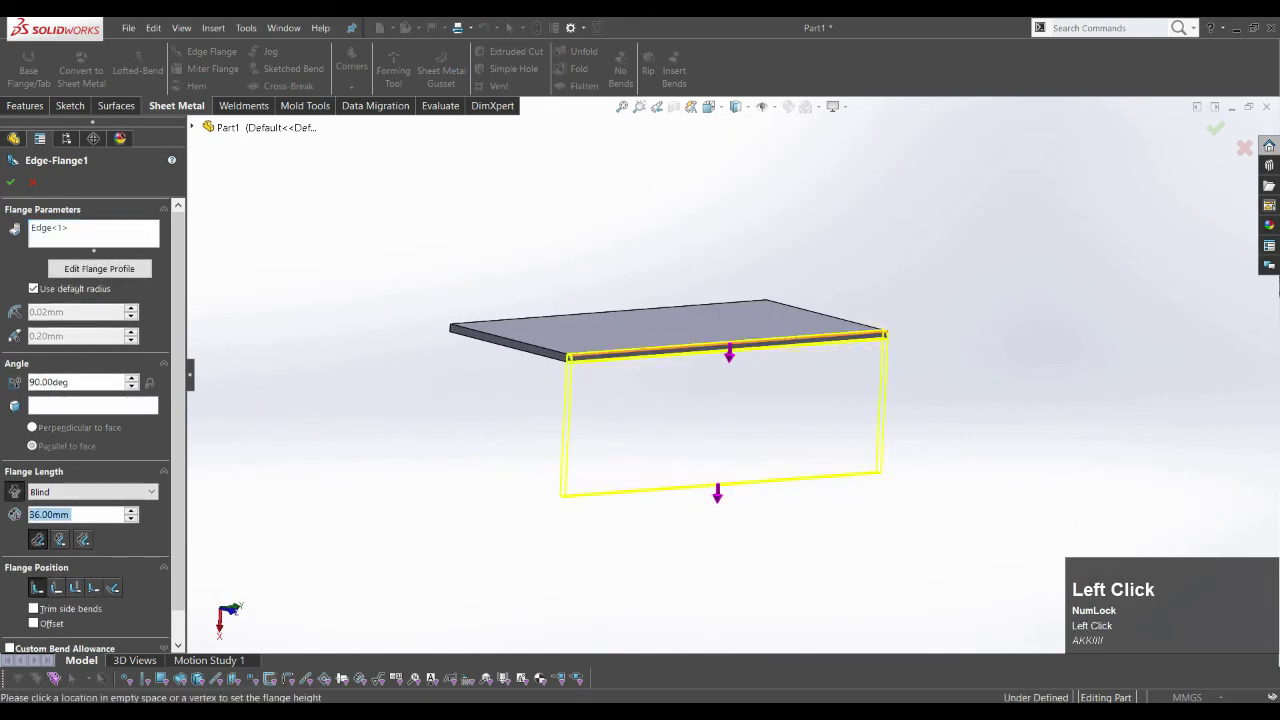
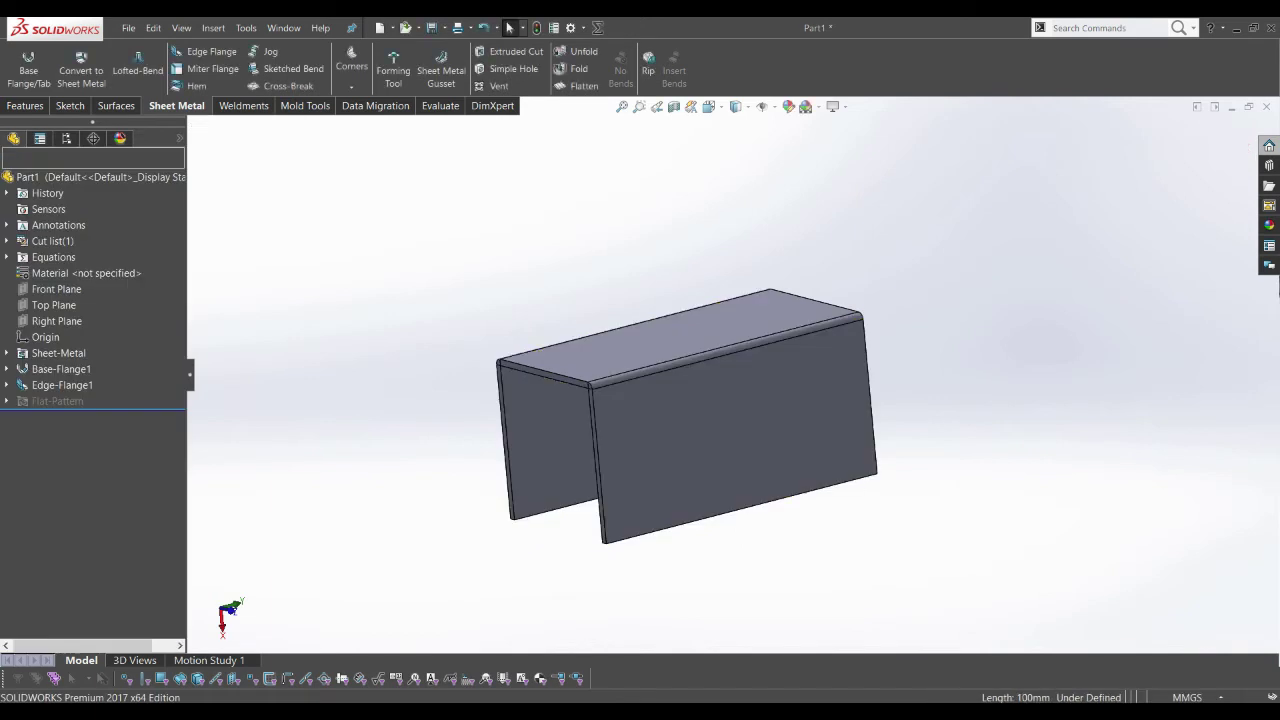
- Start a Chamfer feature and pick the first wall corner edge from below
drag(228, 618, 227, 613)
click(227, 613)
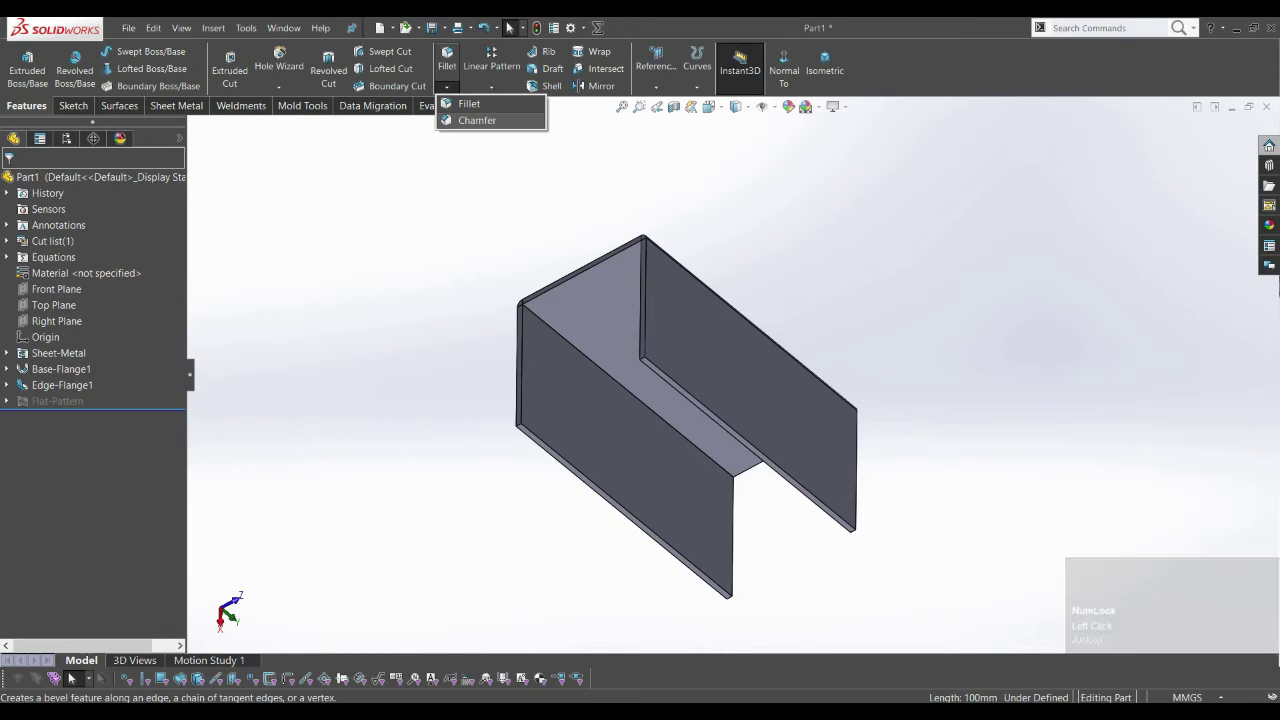
click(227, 613)
scroll(down, 3)
scroll(down, 3)
click(227, 613)
- Select the remaining corners and confirm 15 mm × 45° Chamfer1 on all four
scroll(up, 3)
middle_click(227, 613)
scroll(down, 3)
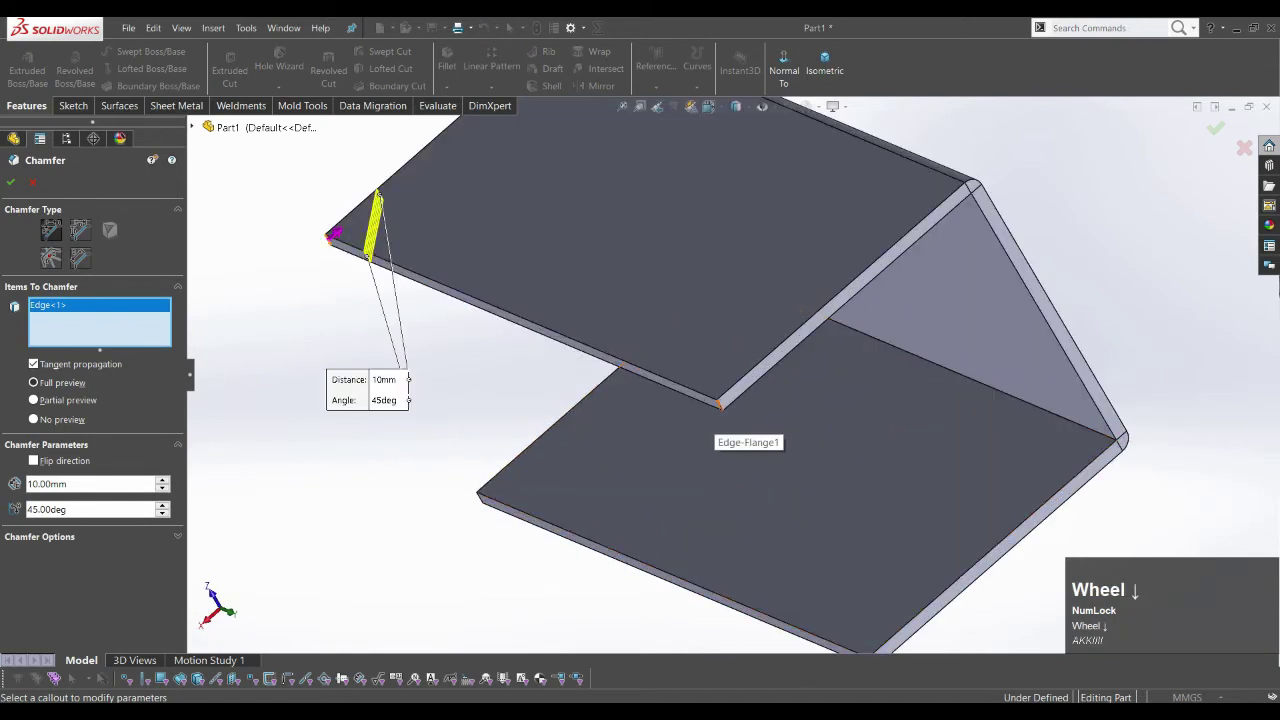
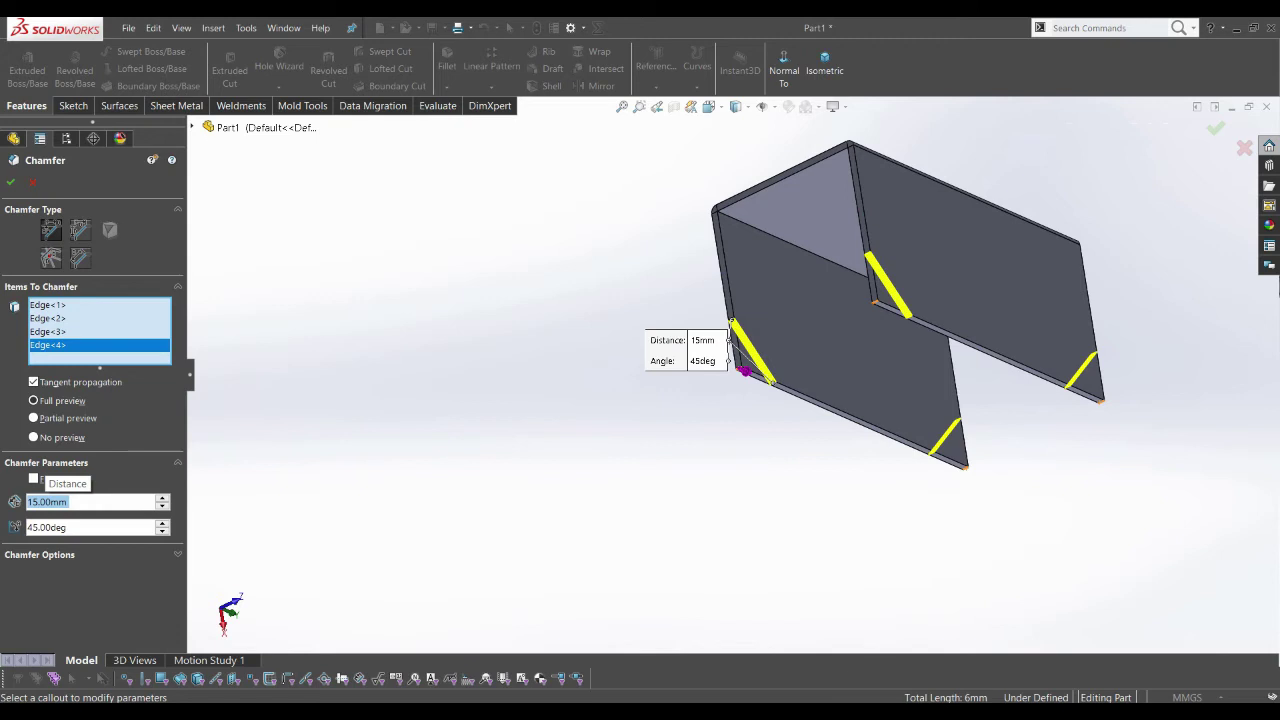
click(731, 347)
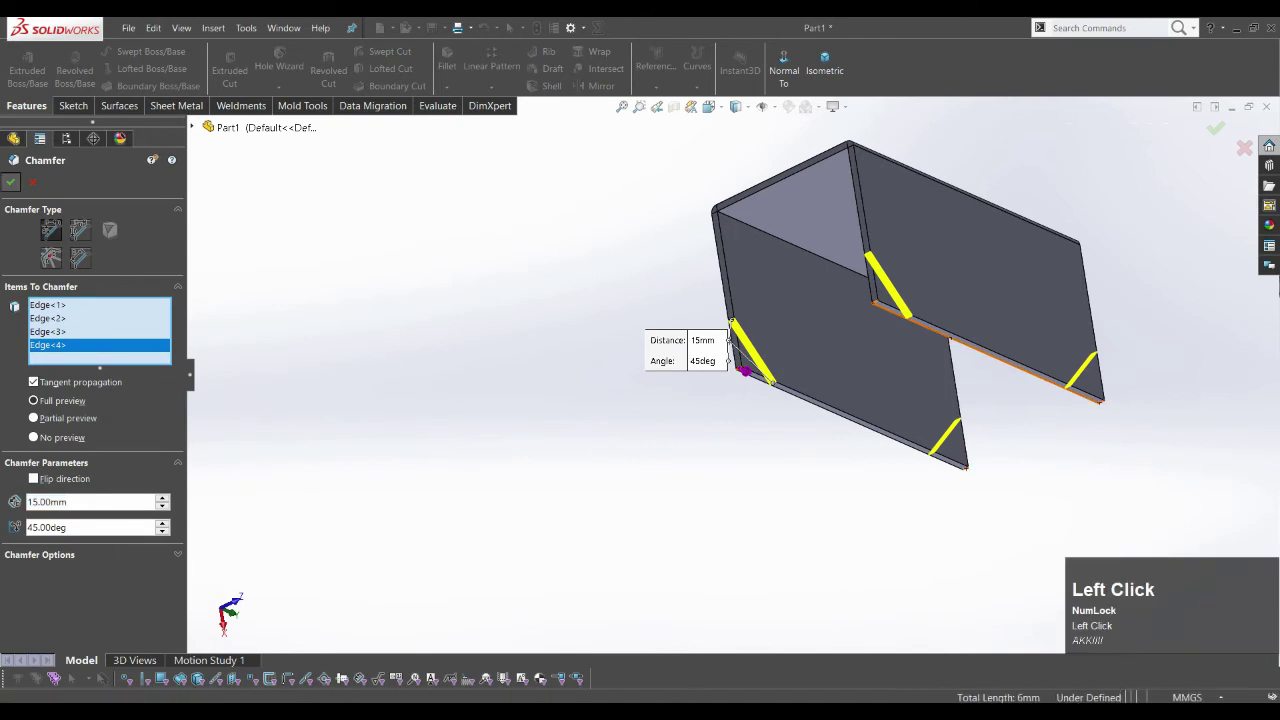
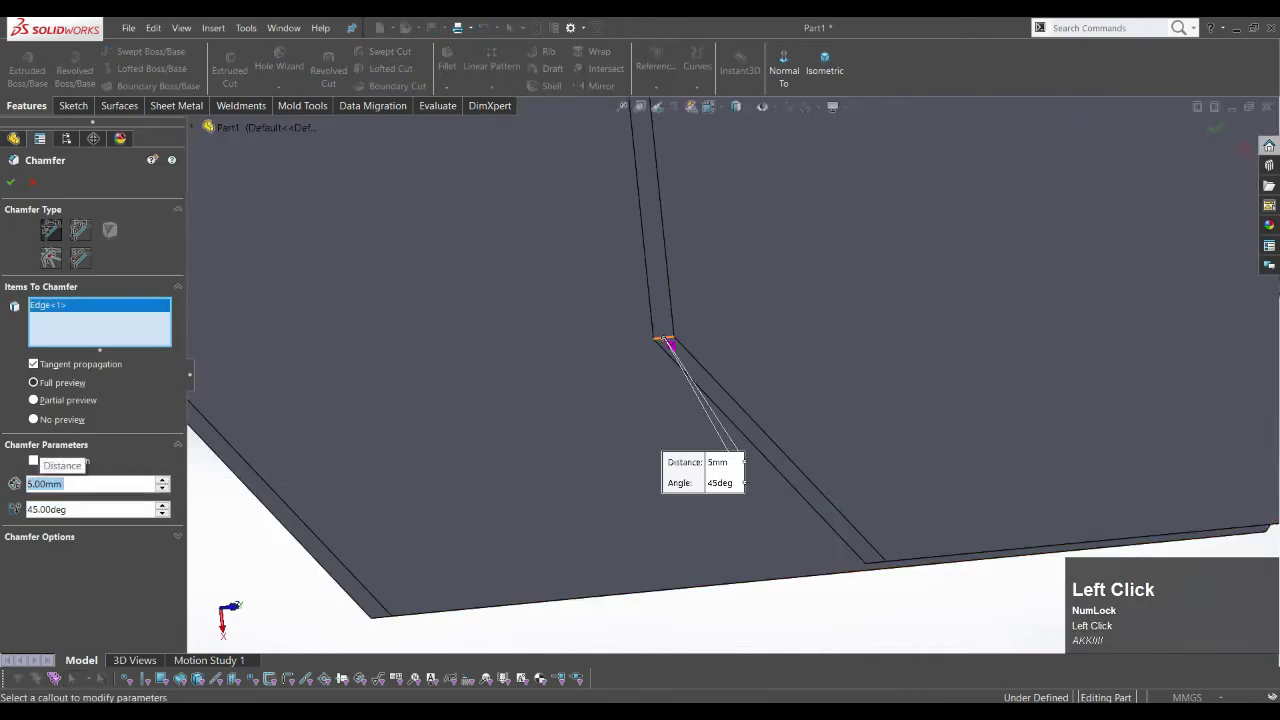
- Begin setting up a second 5 mm chamfer on the bracket
scroll(up, 3)
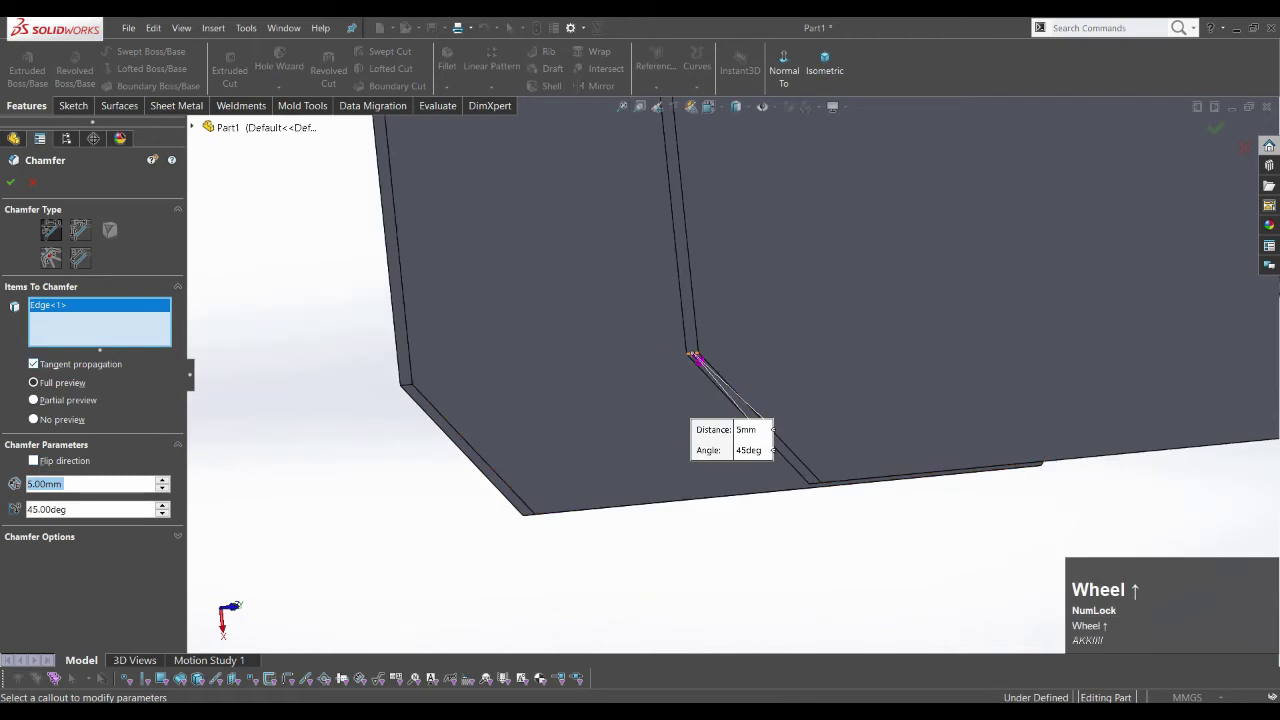
scroll(down, 3)
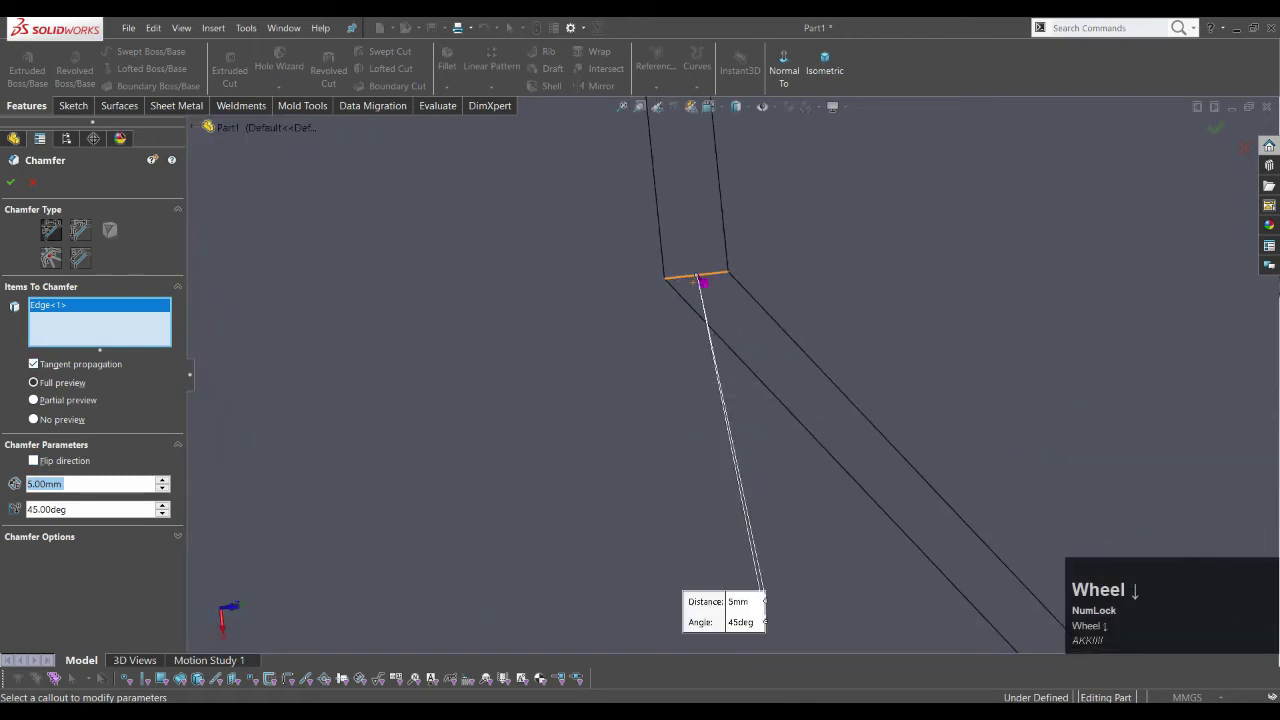
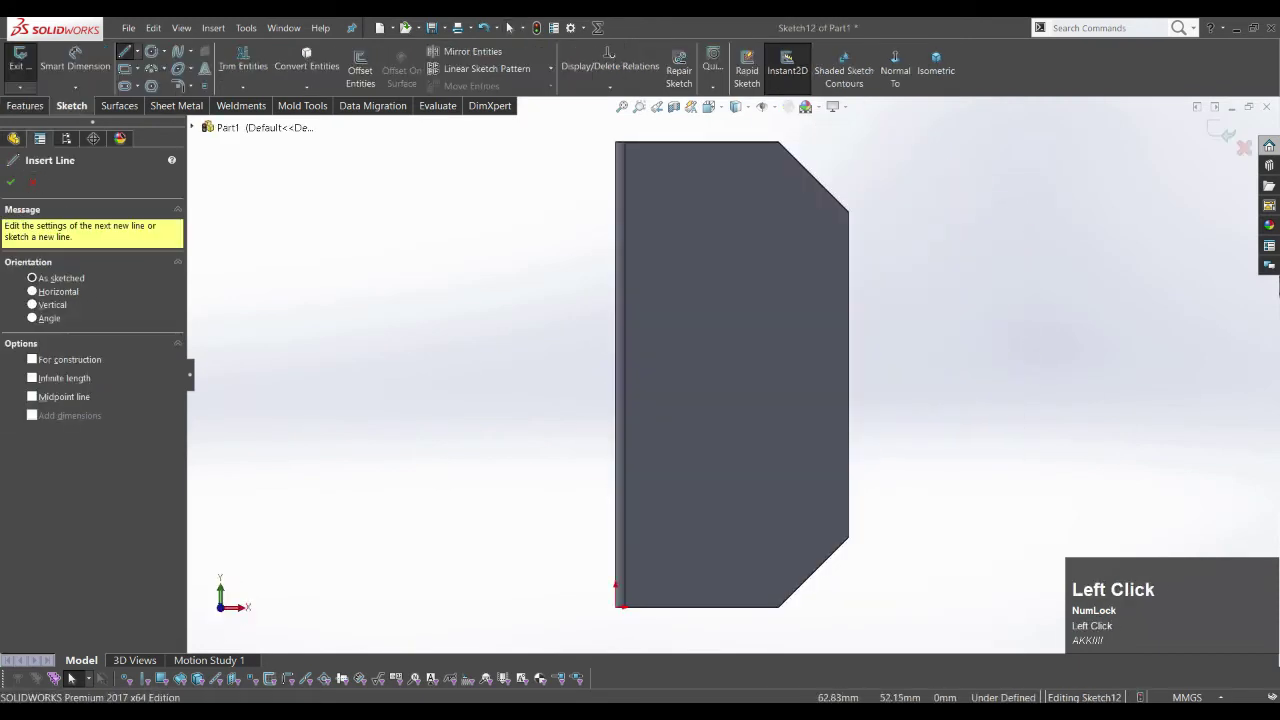
- Draw a 50 mm horizontal midline across the chamfered wall face
click(231, 599)
click(231, 599)
right_click(231, 599)
click(231, 599)
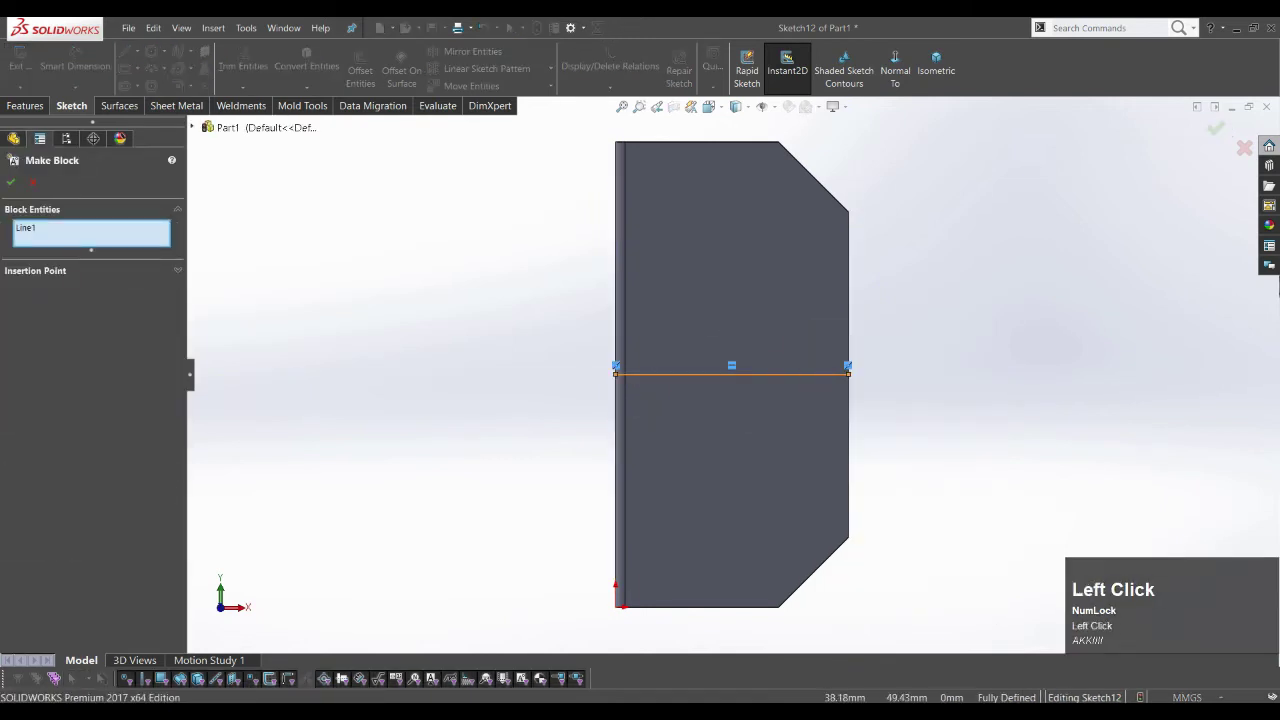
- Make the midline a construction line, ready for the hole circle
right_click(231, 599)
click(231, 599)
click(231, 599)
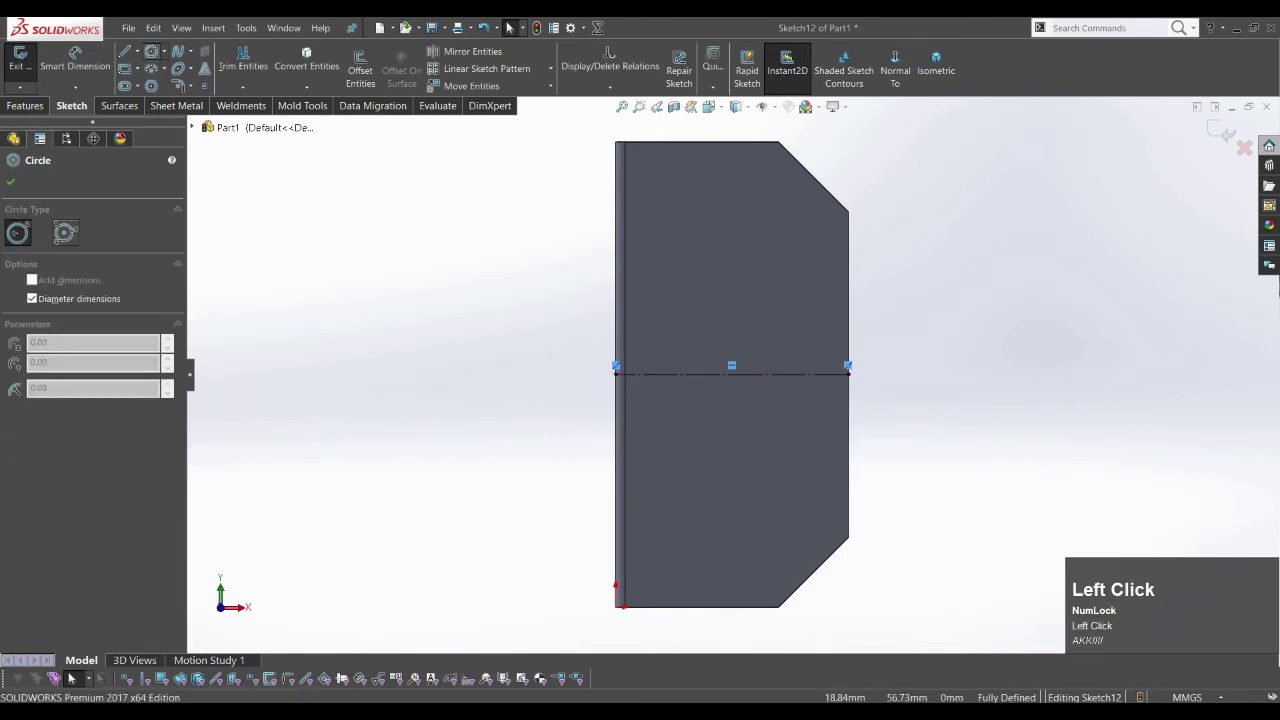
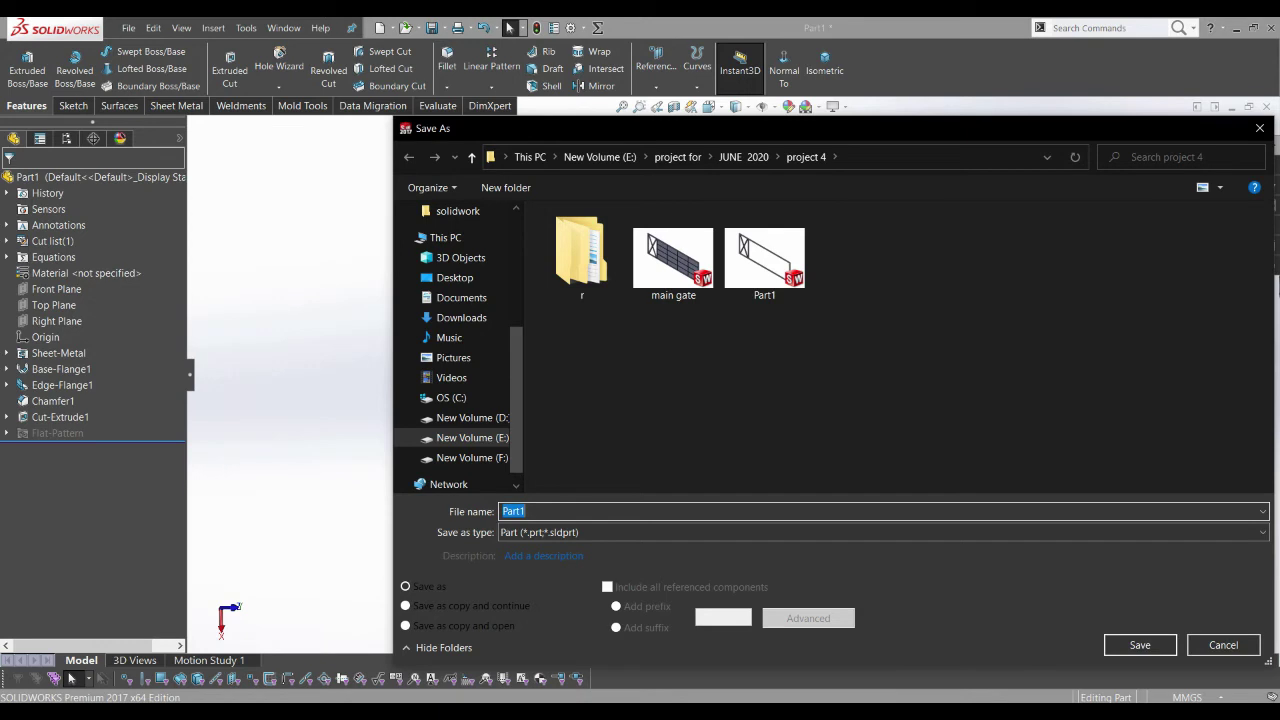
- Save the bracket part under the name 'roller fit'
text(roller)
key(space)
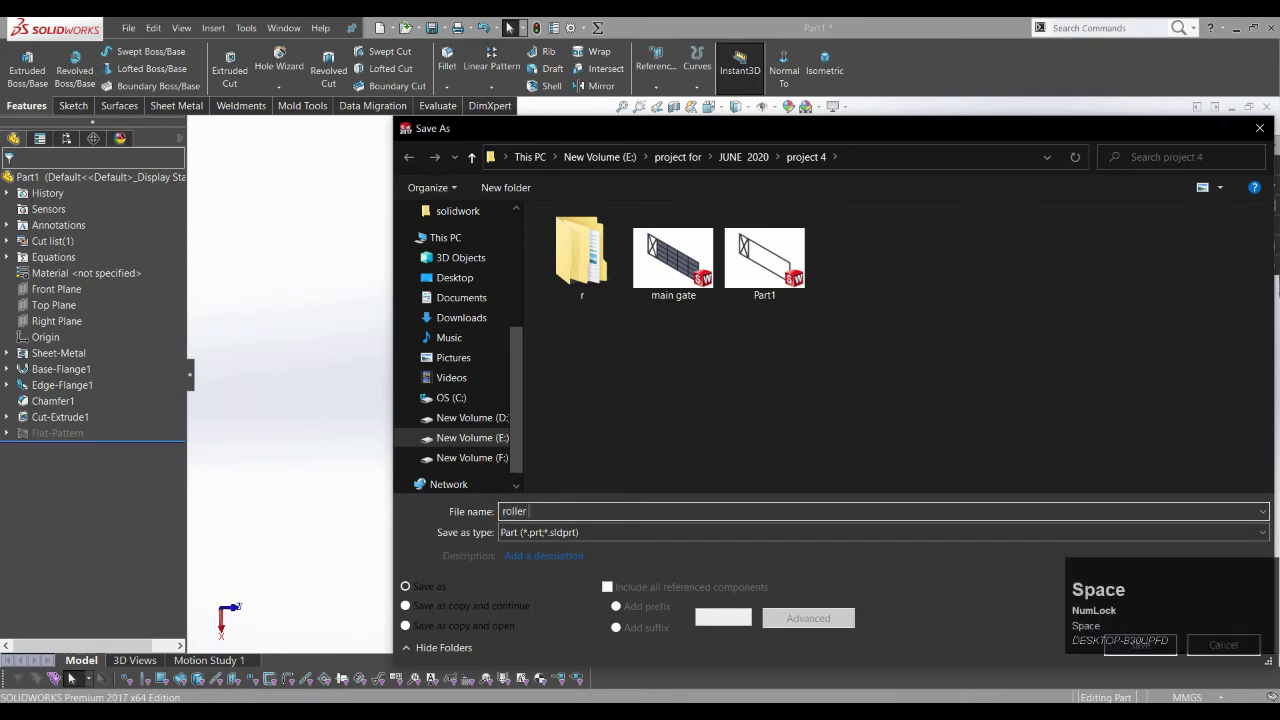
text(fit)
key(t)
- Start a new, empty part document with Ctrl+N
scroll(down, 3)
scroll(up, 3)
middle_click(228, 619)
key(ctrl+n)
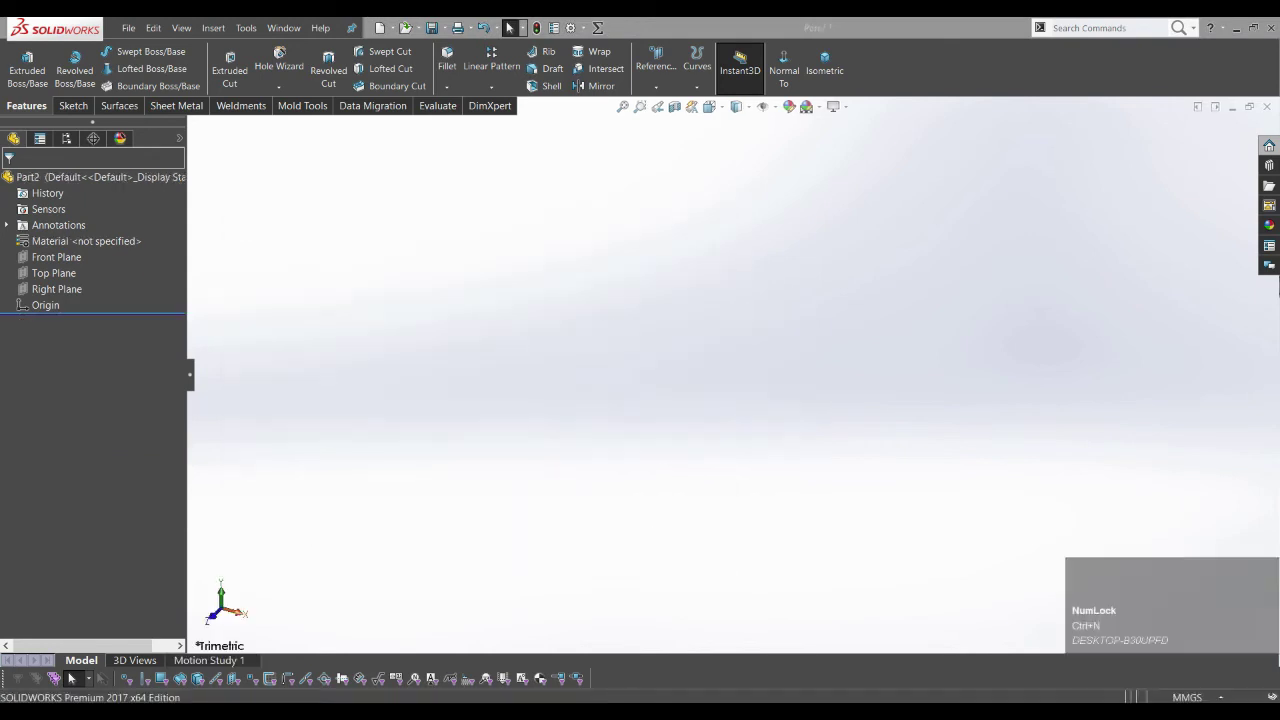
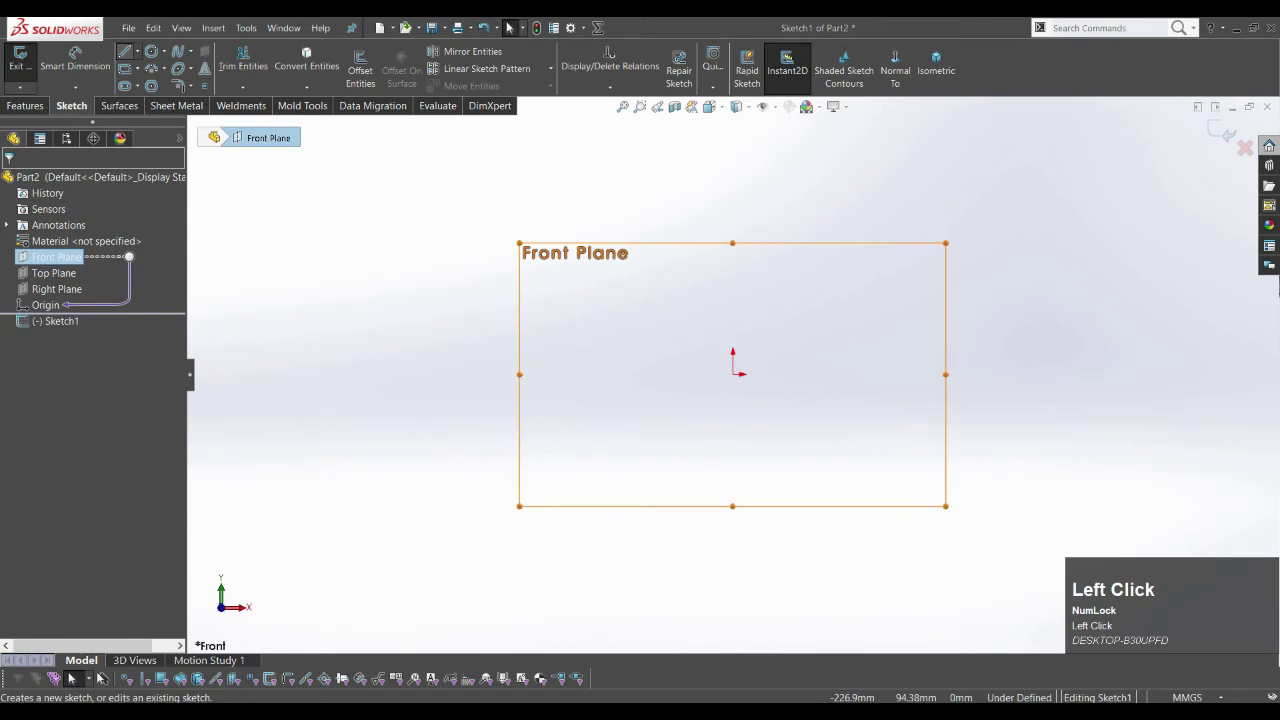
- Draw a 40 mm midpoint line centred on the origin and dimension it
click(230, 585)
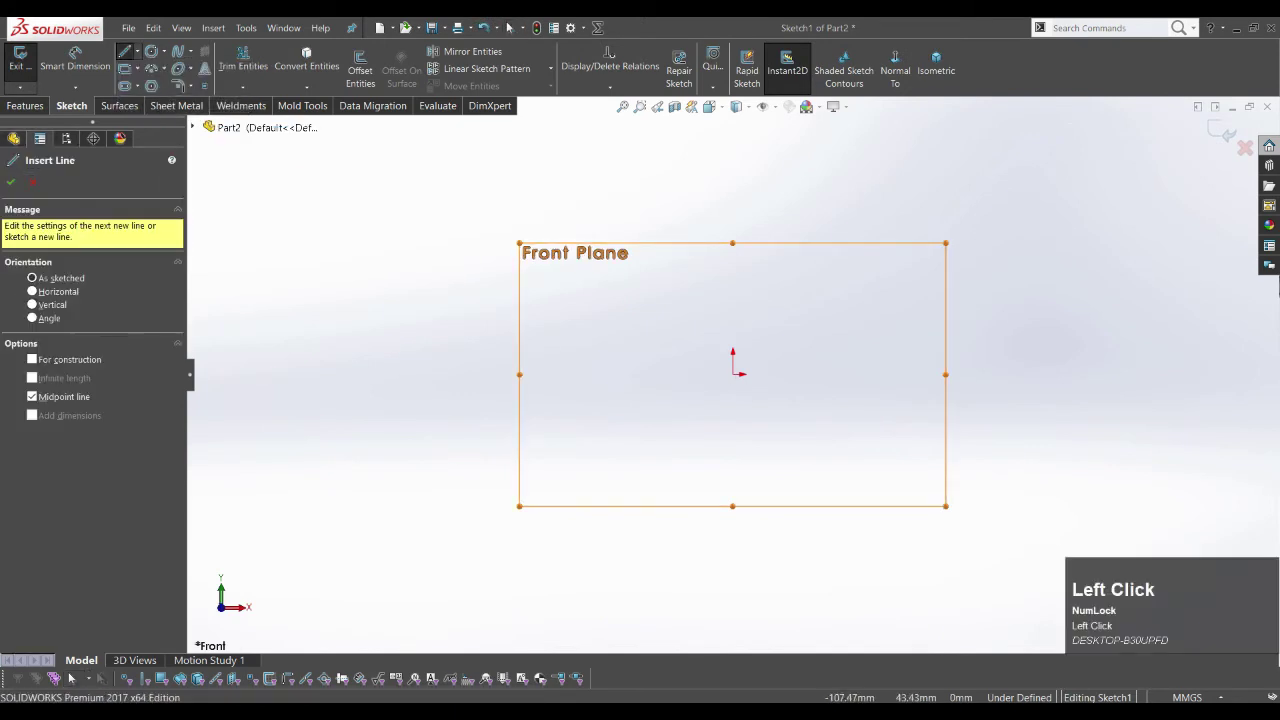
click(230, 585)
click(230, 585)
right_click(230, 585)
click(230, 585)
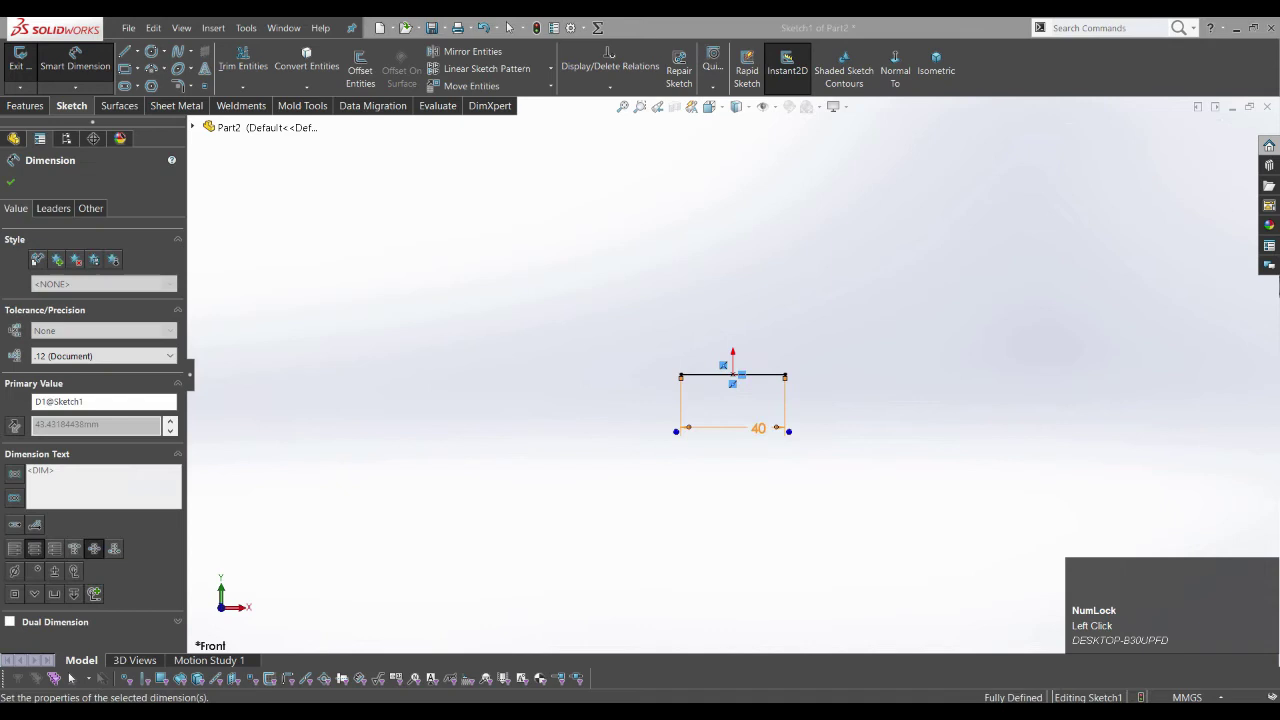
click(230, 585)
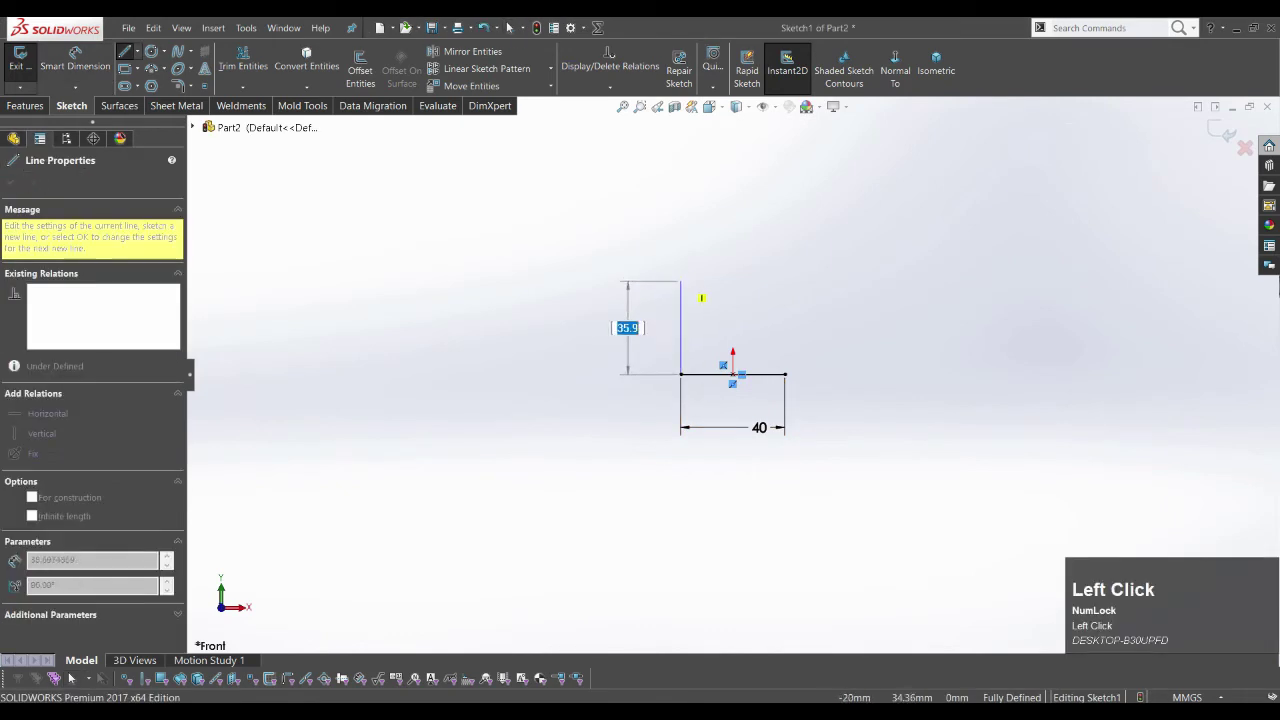
- Close the rectangular outline and dimension its height to 30 mm
click(230, 585)
click(230, 585)
click(230, 585)
right_click(230, 585)
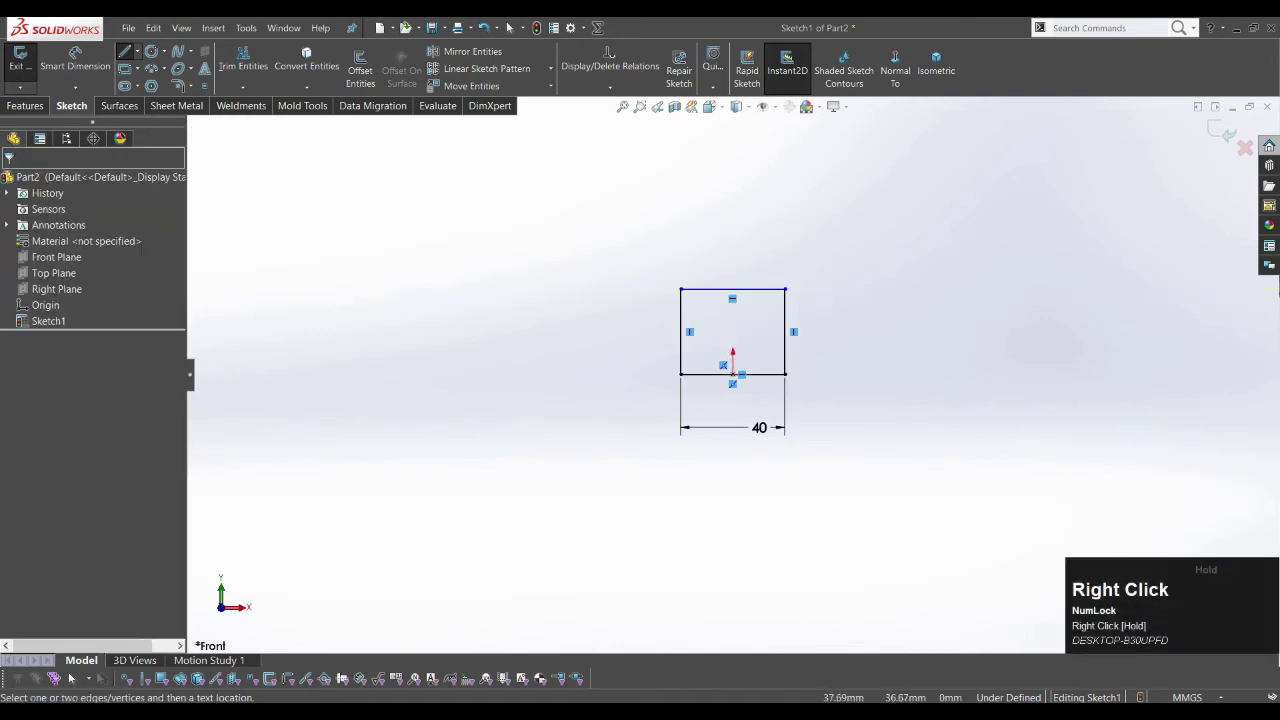
click(230, 585)
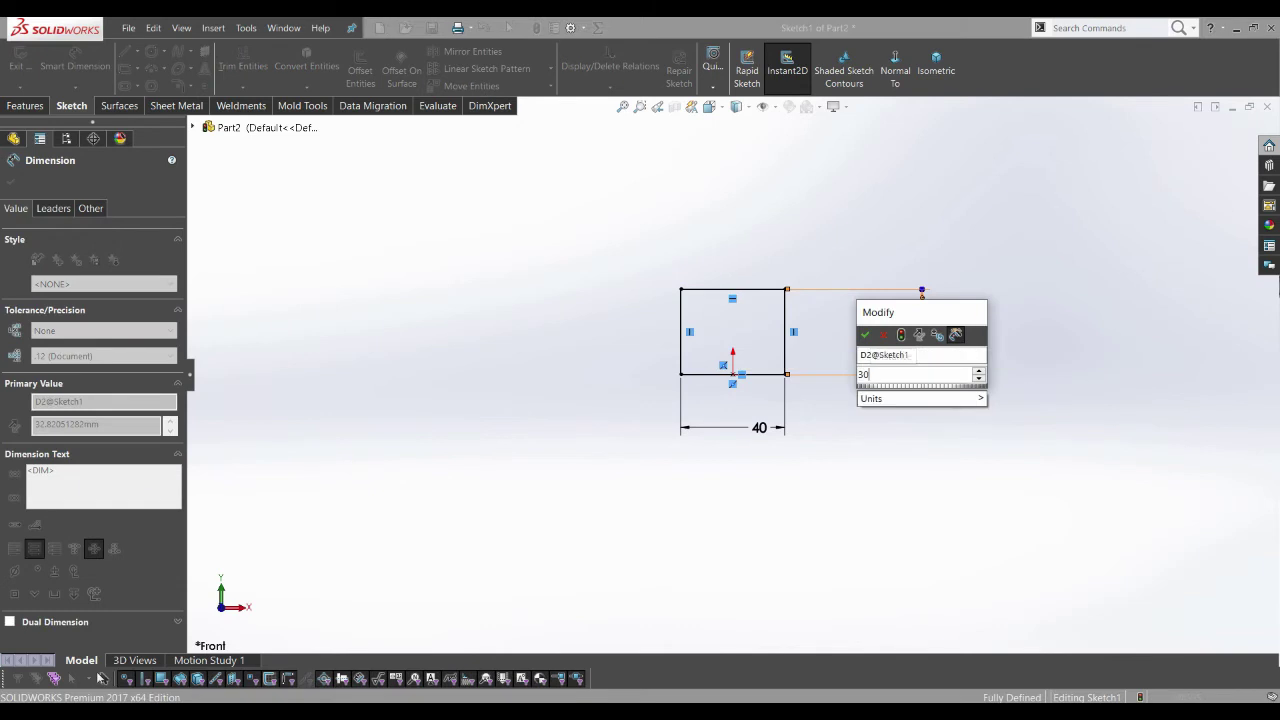
click(230, 585)
- Add a Ø40 circle on the top edge and trim away the unwanted segments
click(230, 585)
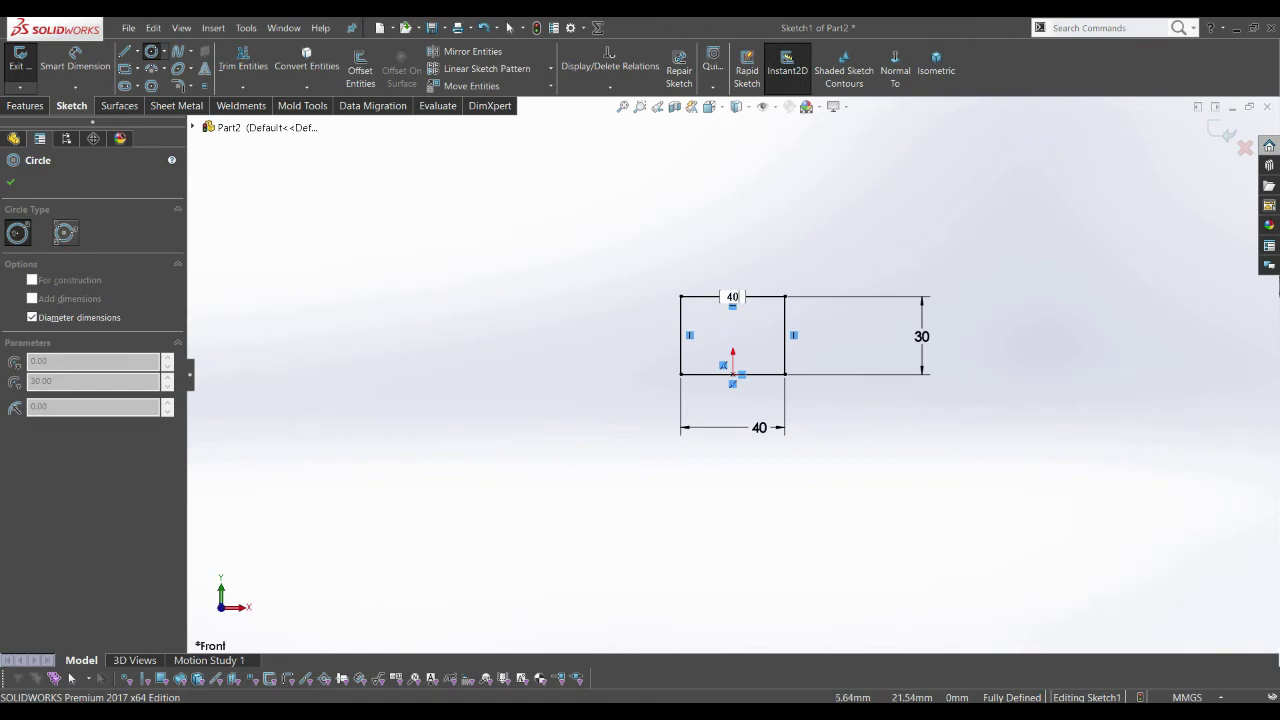
scroll(down, 3)
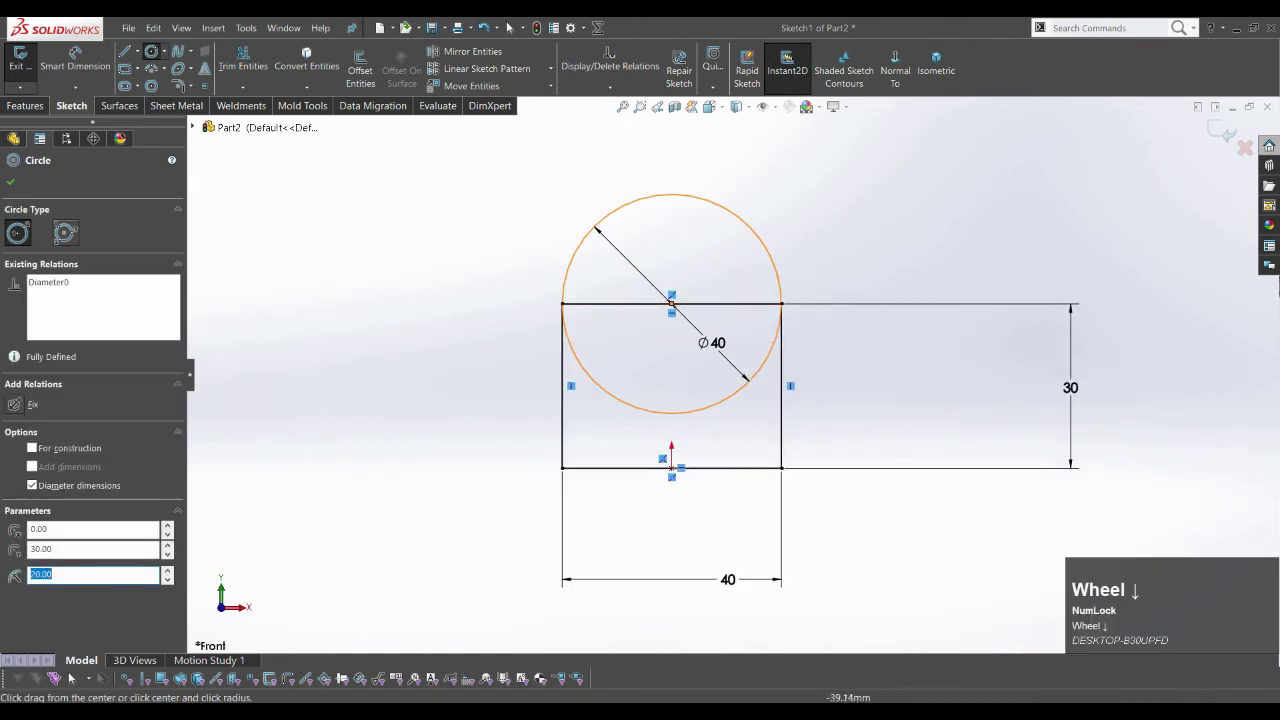
drag(230, 585, 230, 585)
scroll(up, 3)
scroll(down, 3)
scroll(up, 3)
scroll(down, 3)
scroll(up, 3)
- Revolve the arc profile 360° around its bottom line into a spool-shaped roller
click(230, 585)
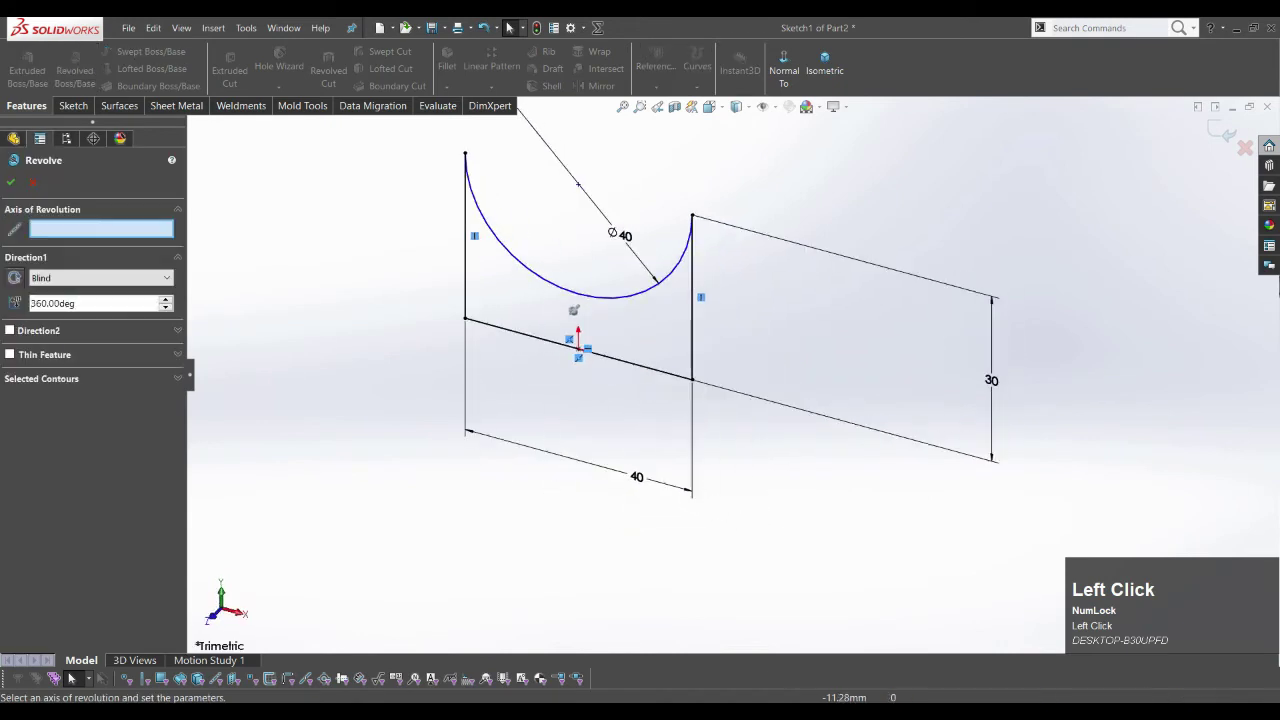
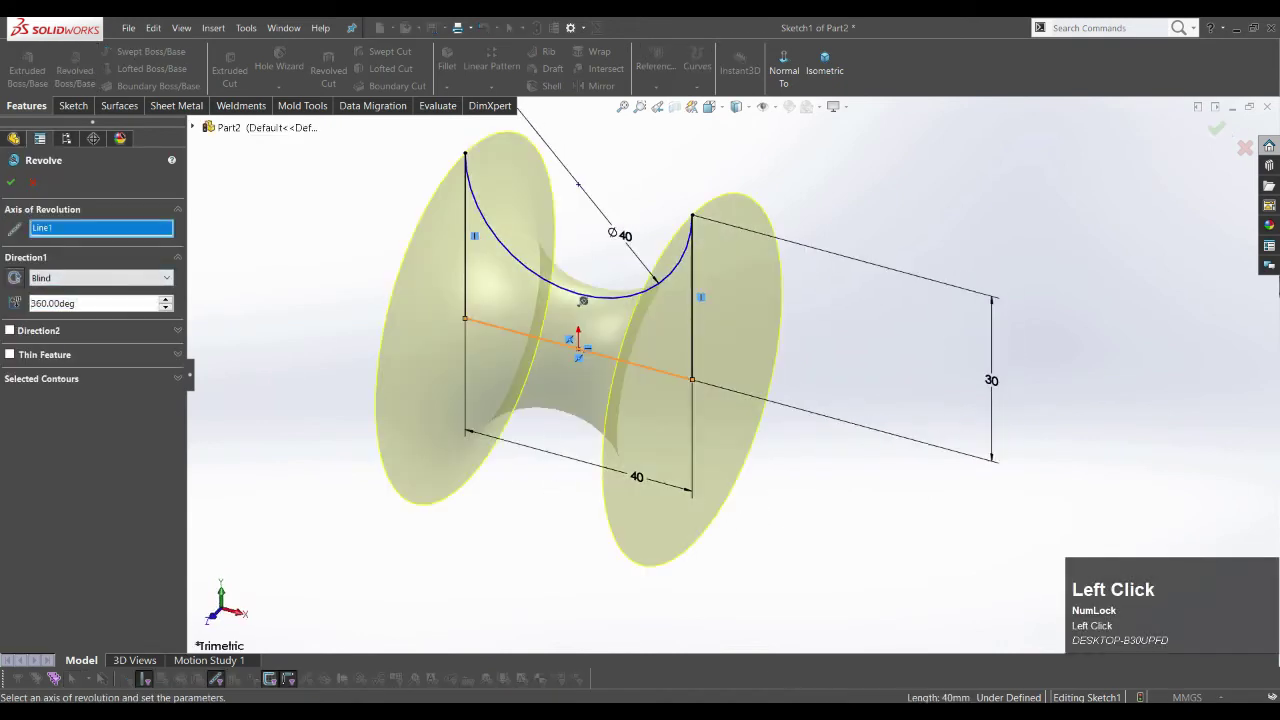
scroll(up, 3)
scroll(down, 3)
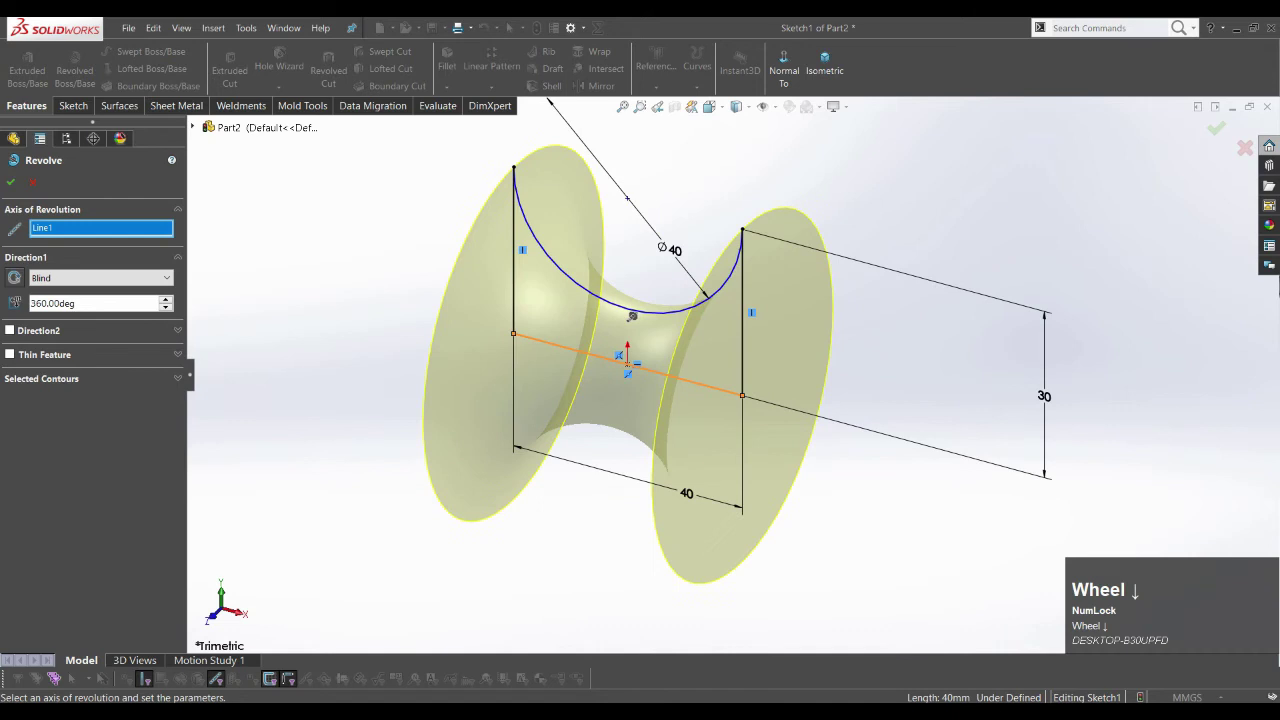
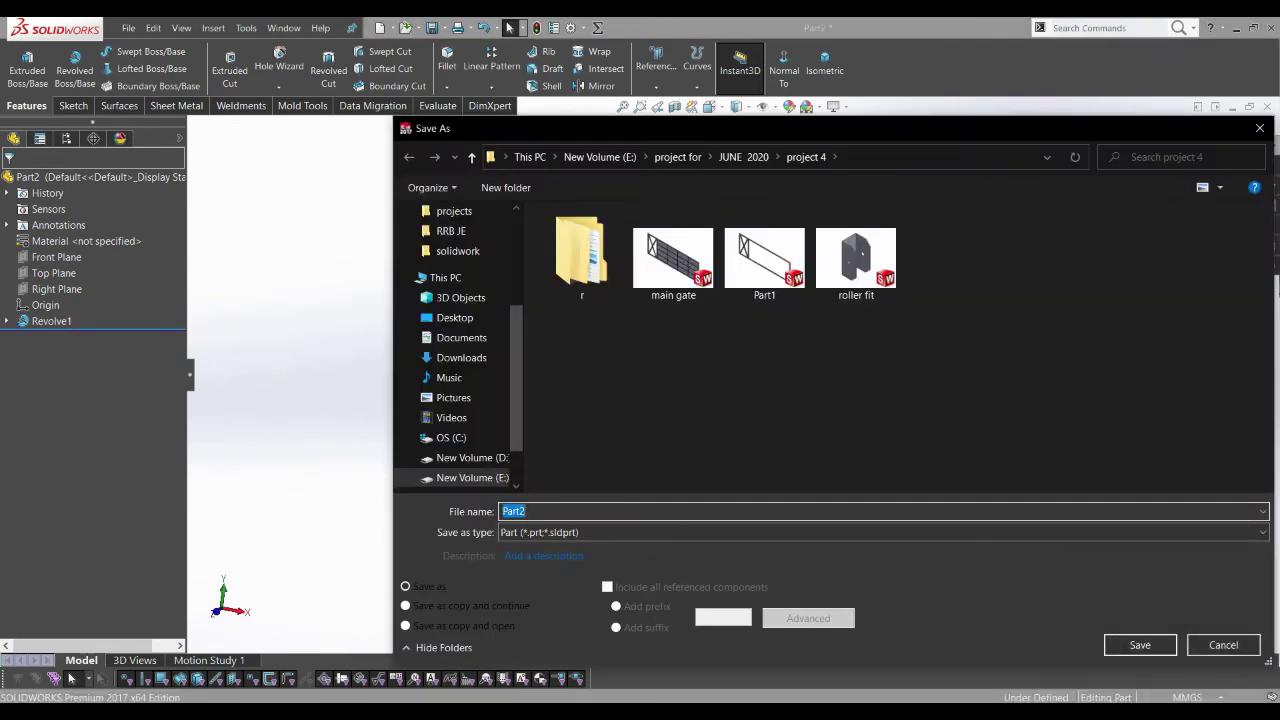
- Save the spool part as 'roller' and start a new part document
key(r)
text(roller)
key(ctrl+Num_Lock)
key(ctrl+n)
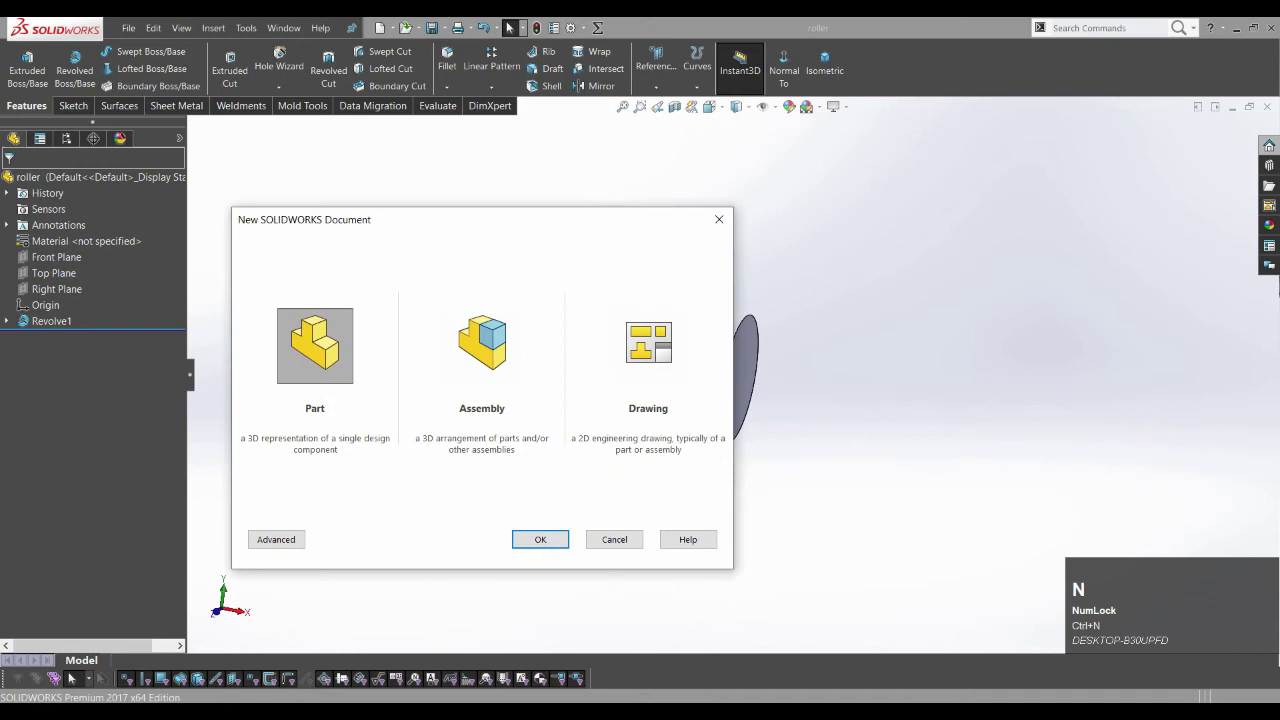
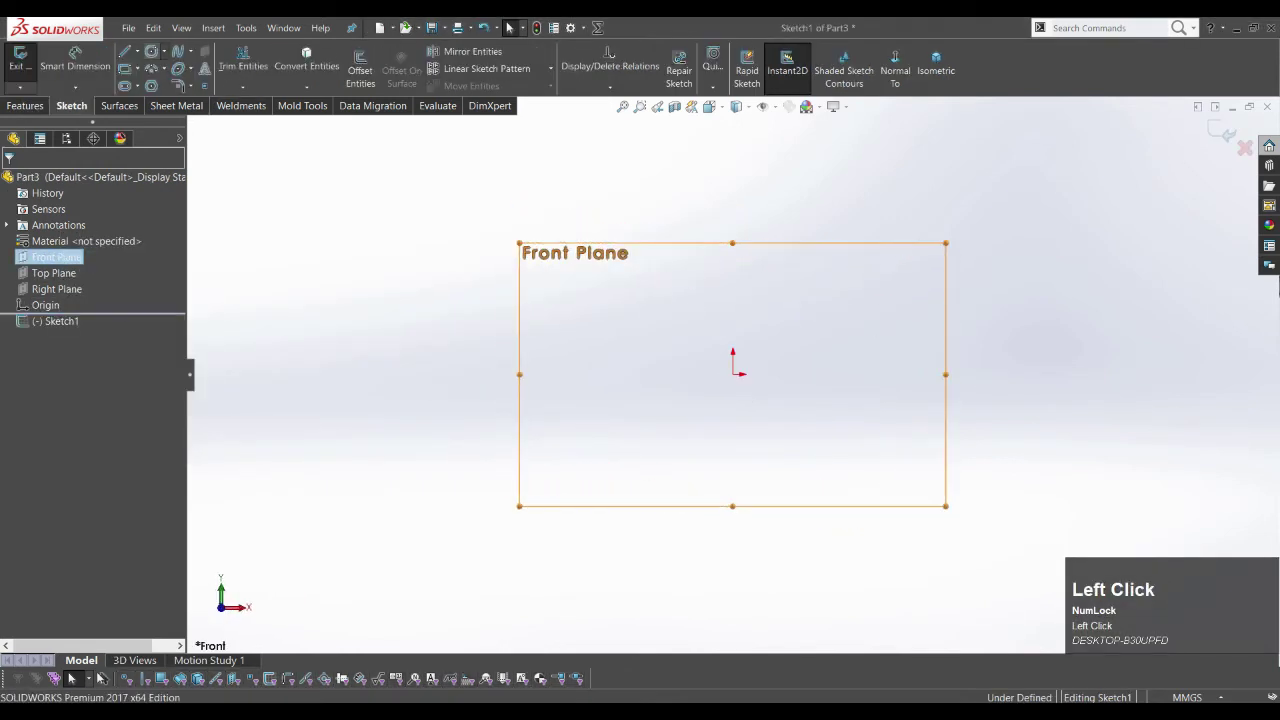
- Extrude the 40 mm circle blind to a 6000 mm long rod
click(230, 585)
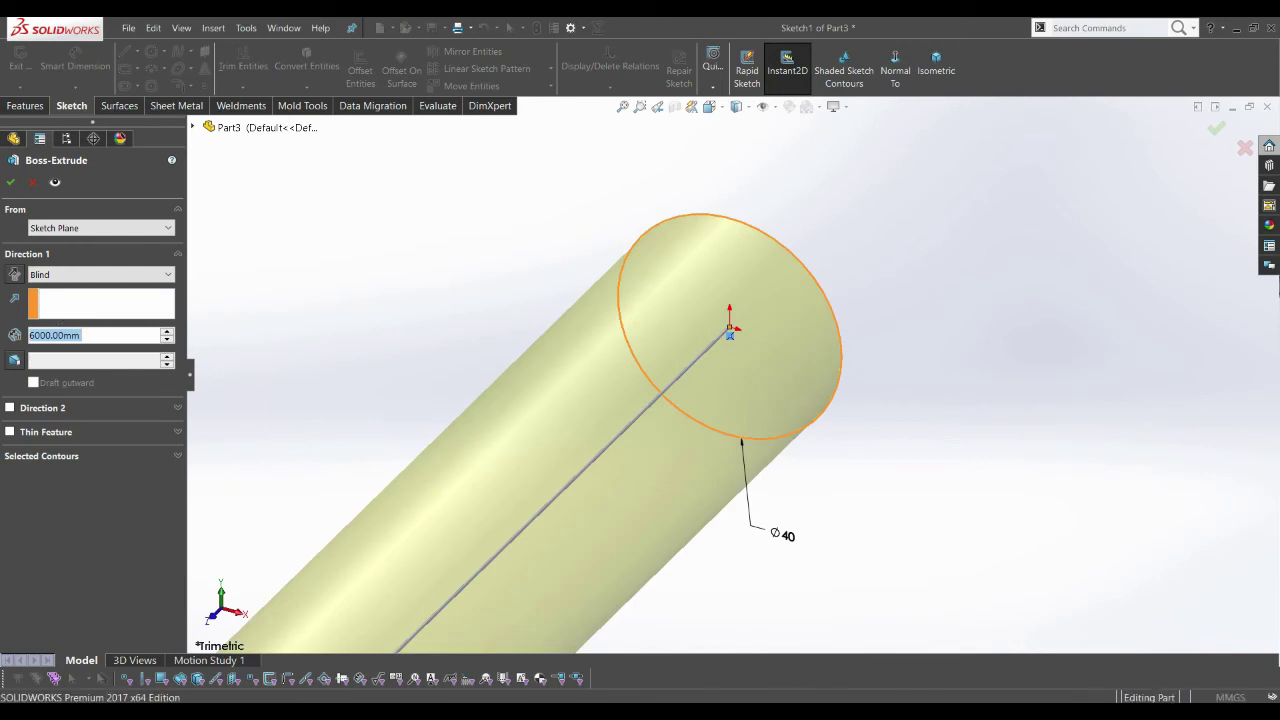
key(f)
text(ffFFFFFF)
key(ctrl+n)
- Save the rod part under the name 'rolling road'
key(ctrl+s)
text(rolling)
key(space)
text(road)
key(ctrl+Num_Lock)
key(ctrl+s)
- Switch back to the 'roller fit' bracket part and rotate it into view
key(ctrl+Tab)
key(ctrl+Tab)
scroll(up, 3)
middle_click(228, 619)
scroll(down, 3)
drag(217, 617, 217, 617)
click(217, 617)
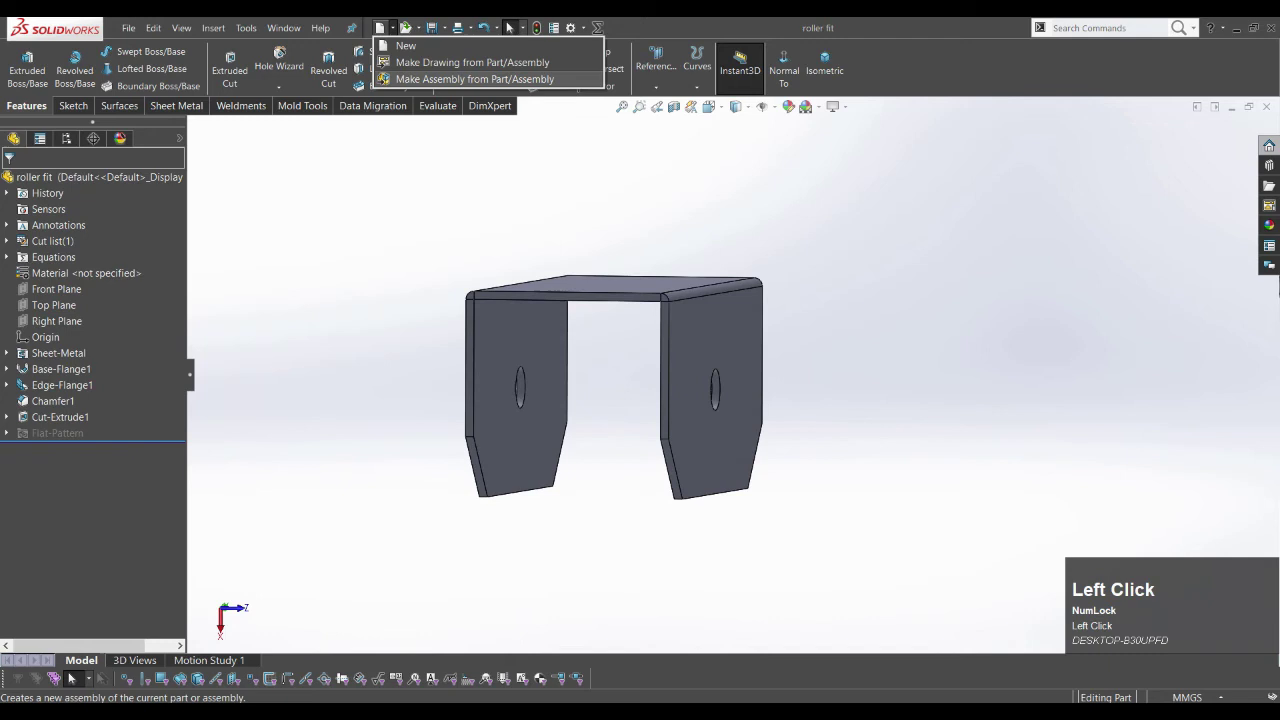
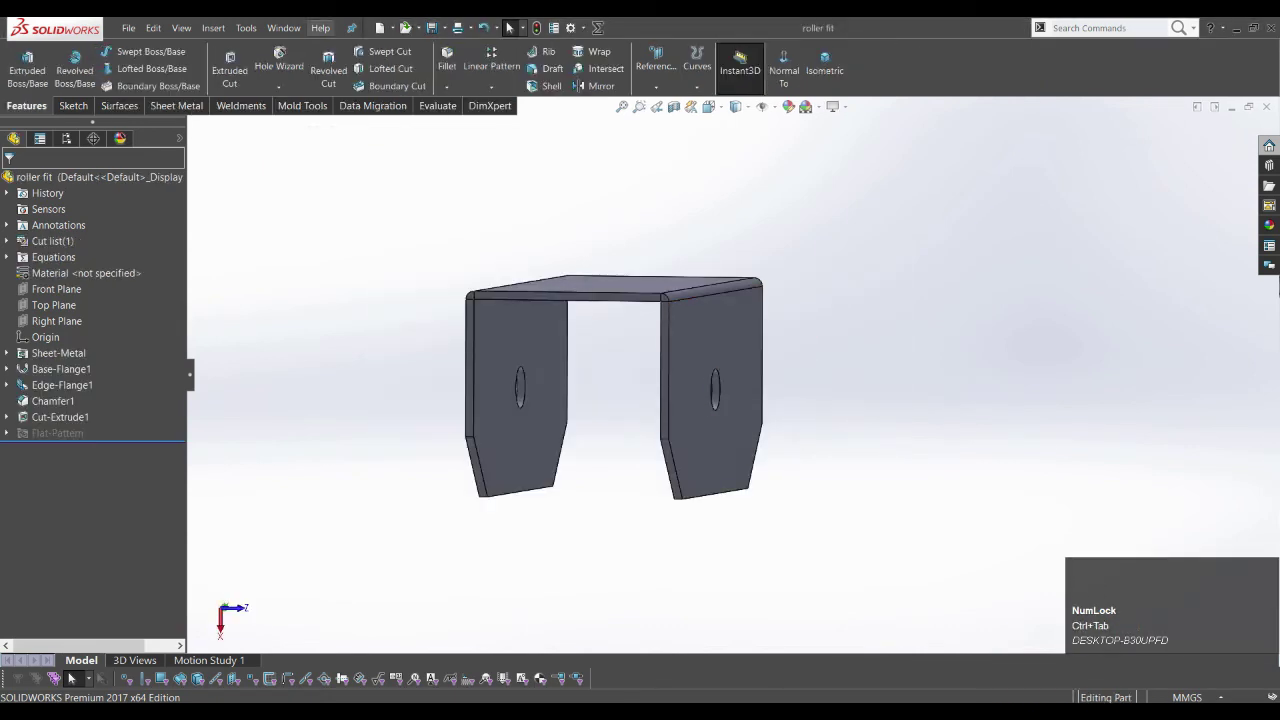
- Make Assem2 from the bracket and insert the roller with its bore concentric to the holes
click(228, 619)
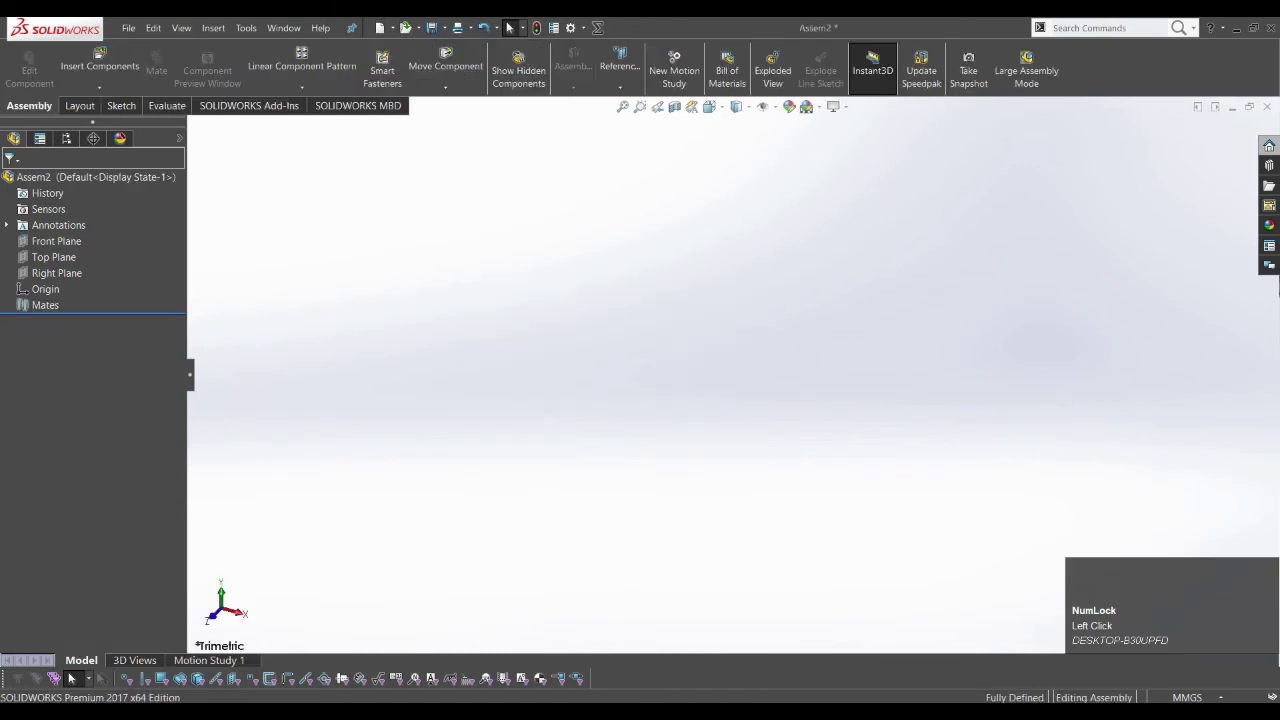
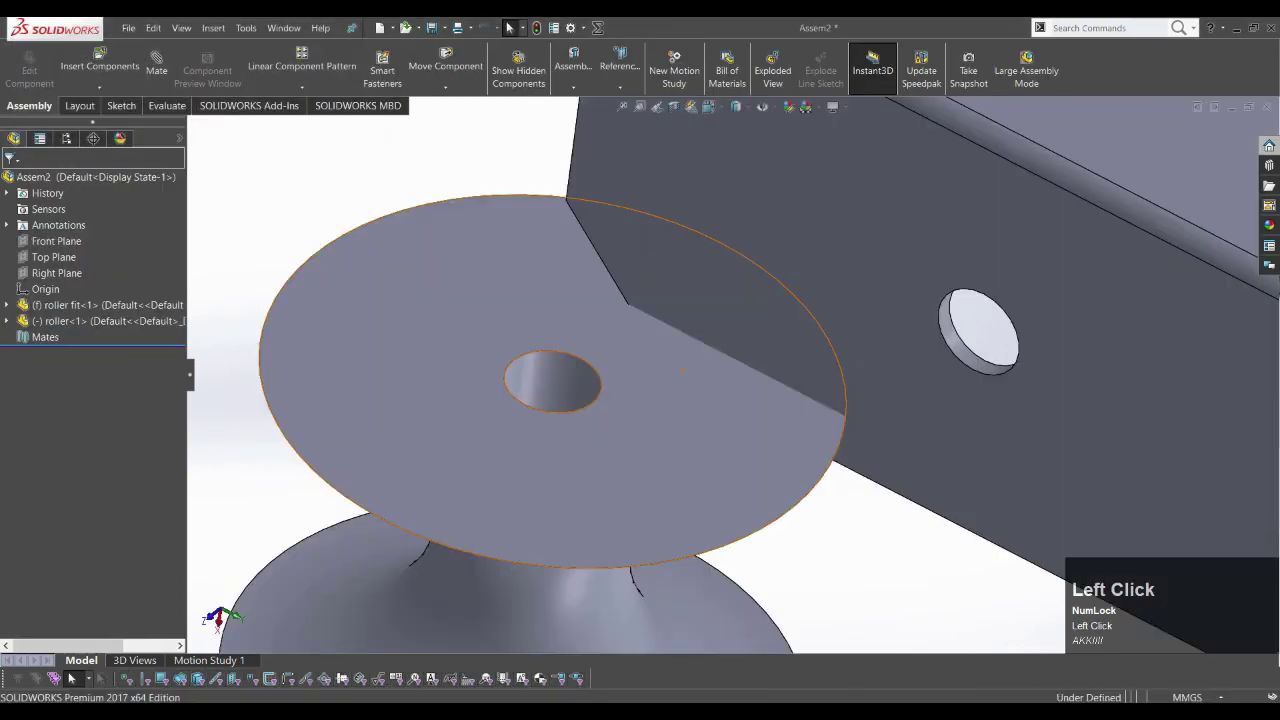
scroll(up, 3)
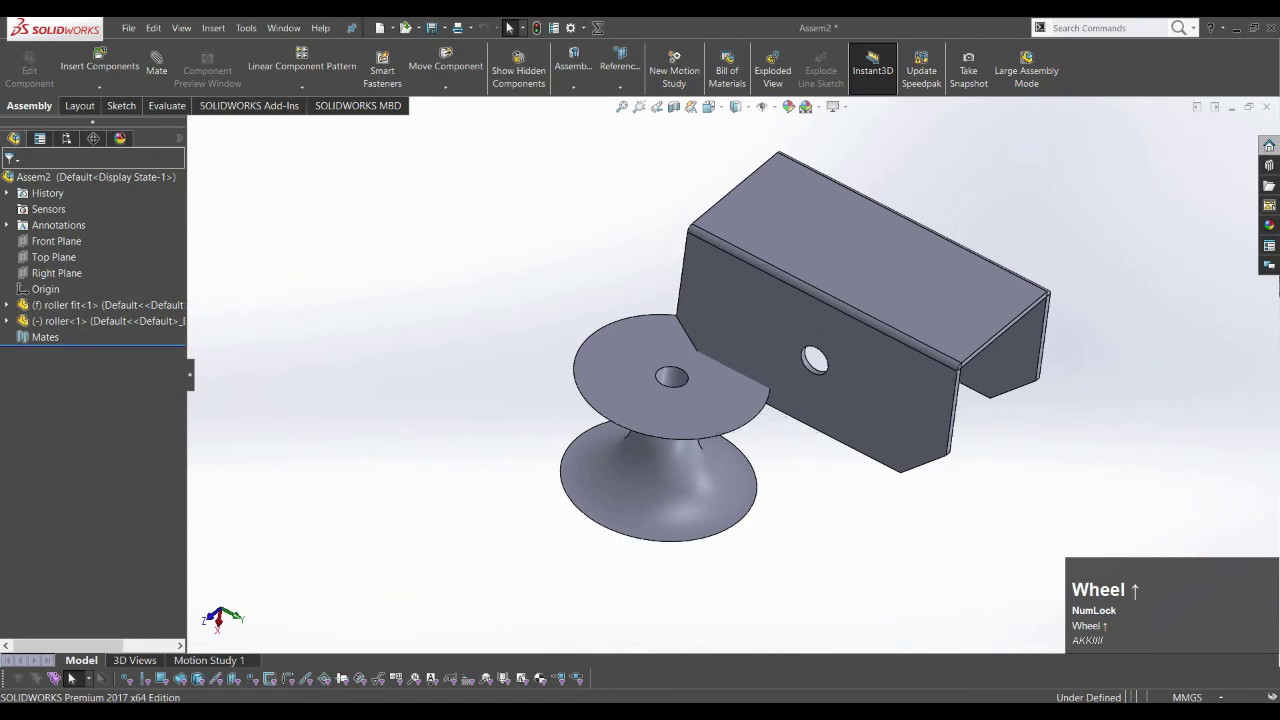
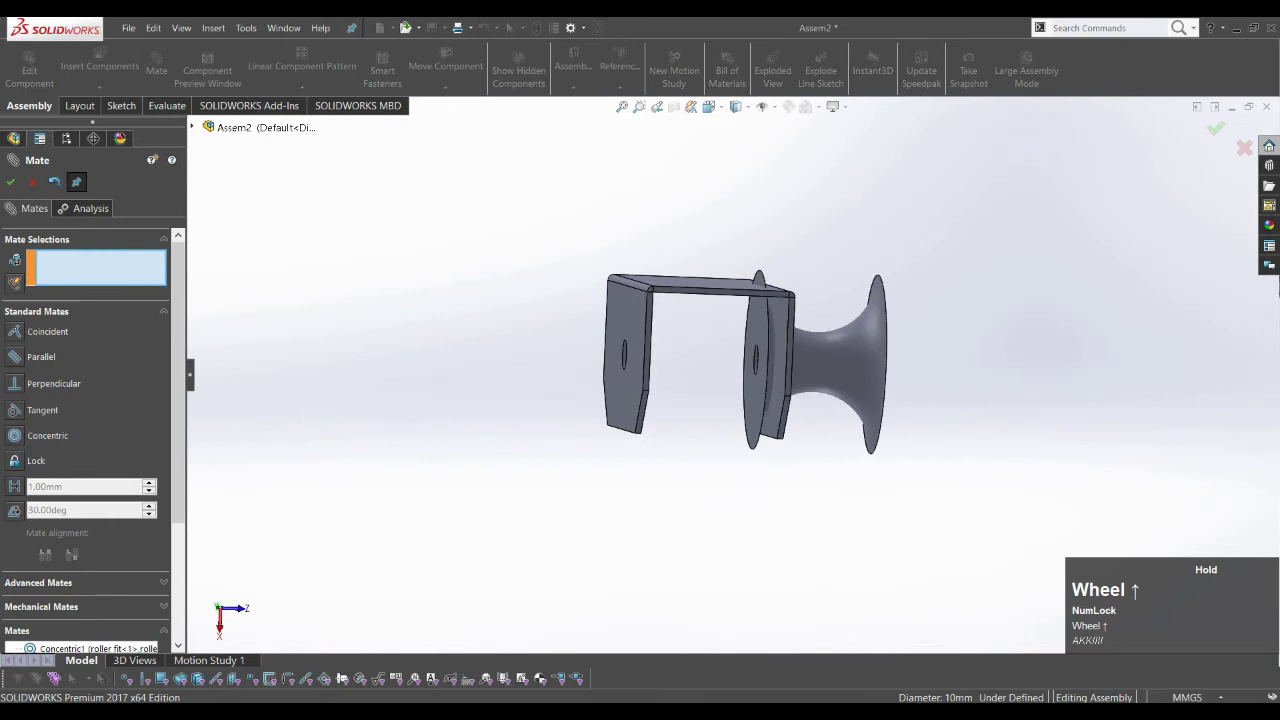
- Accept the concentric mate and start a new Width mate from the Advanced Mates group
click(217, 617)
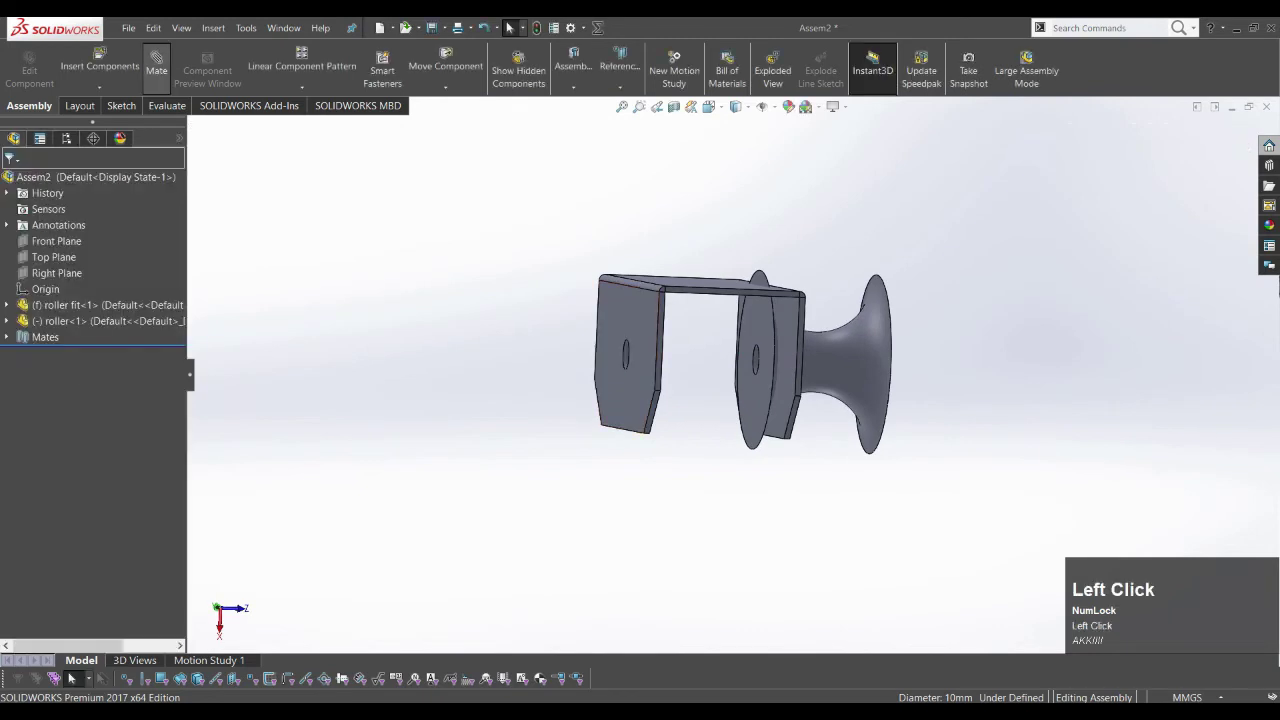
click(217, 617)
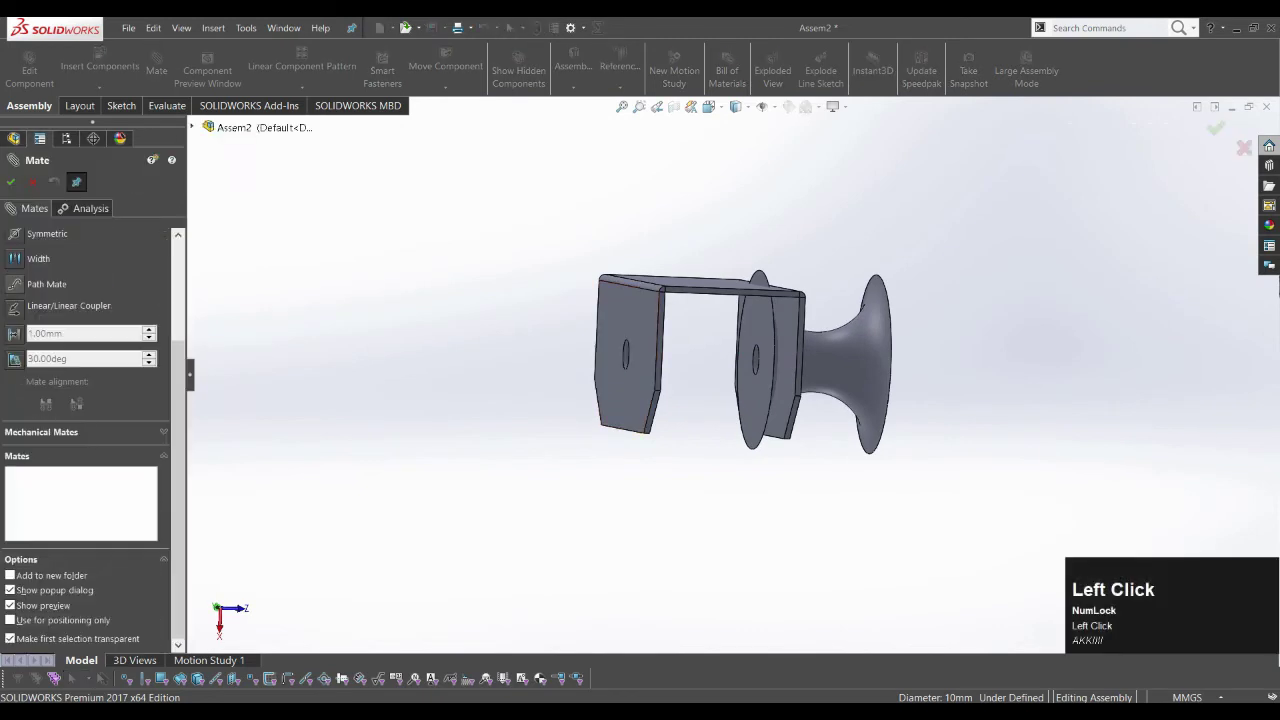
click(217, 617)
middle_click(217, 617)
scroll(up, 3)
click(217, 617)
- Width-mate the bracket's two side faces to the roller faces, centring the roller in the bracket
middle_click(217, 617)
scroll(down, 3)
click(216, 617)
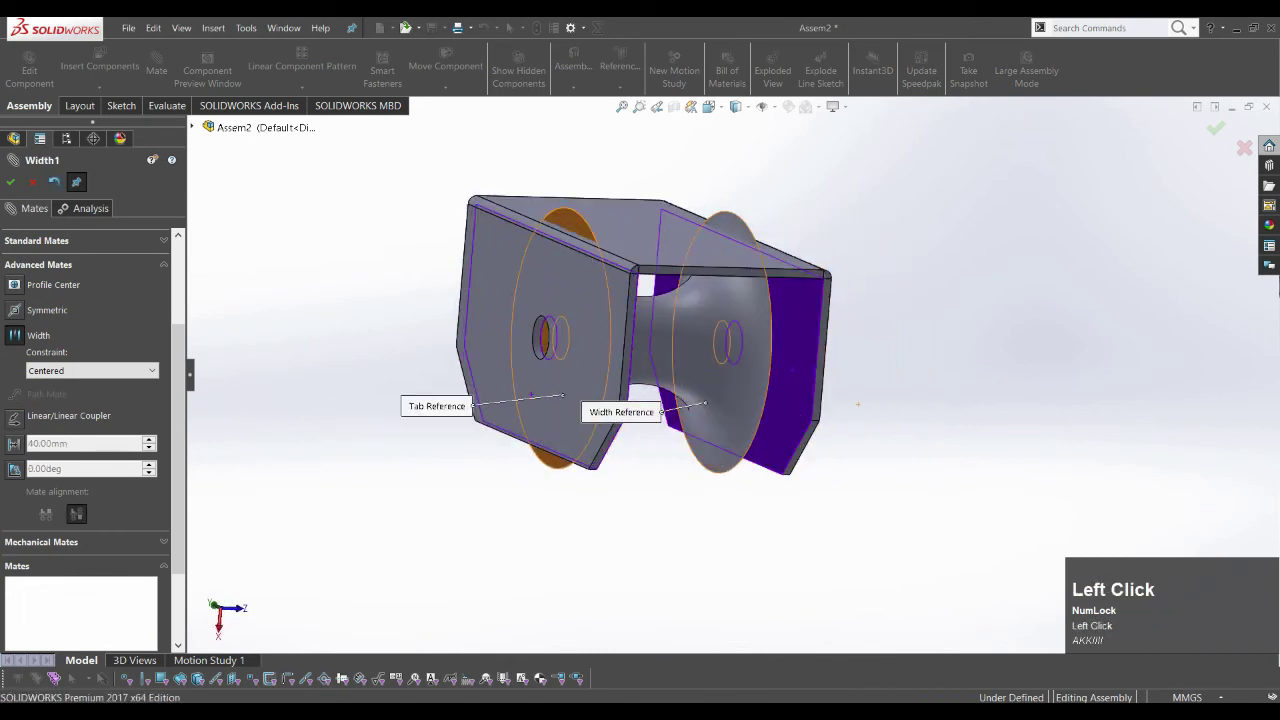
scroll(up, 3)
drag(216, 617, 217, 617)
click(217, 617)
scroll(up, 3)
scroll(down, 3)
click(217, 617)
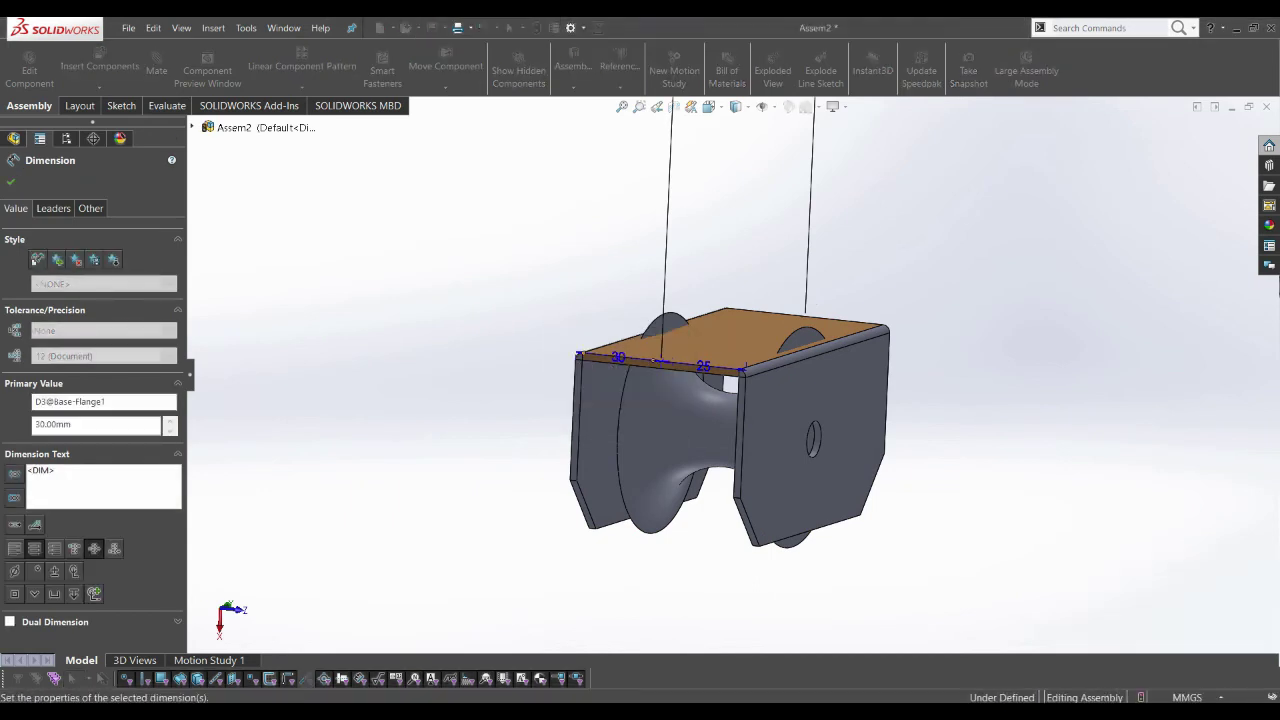
- Edit the bracket Base-Flange1 width dimension so it reads 30 mm
click(217, 617)
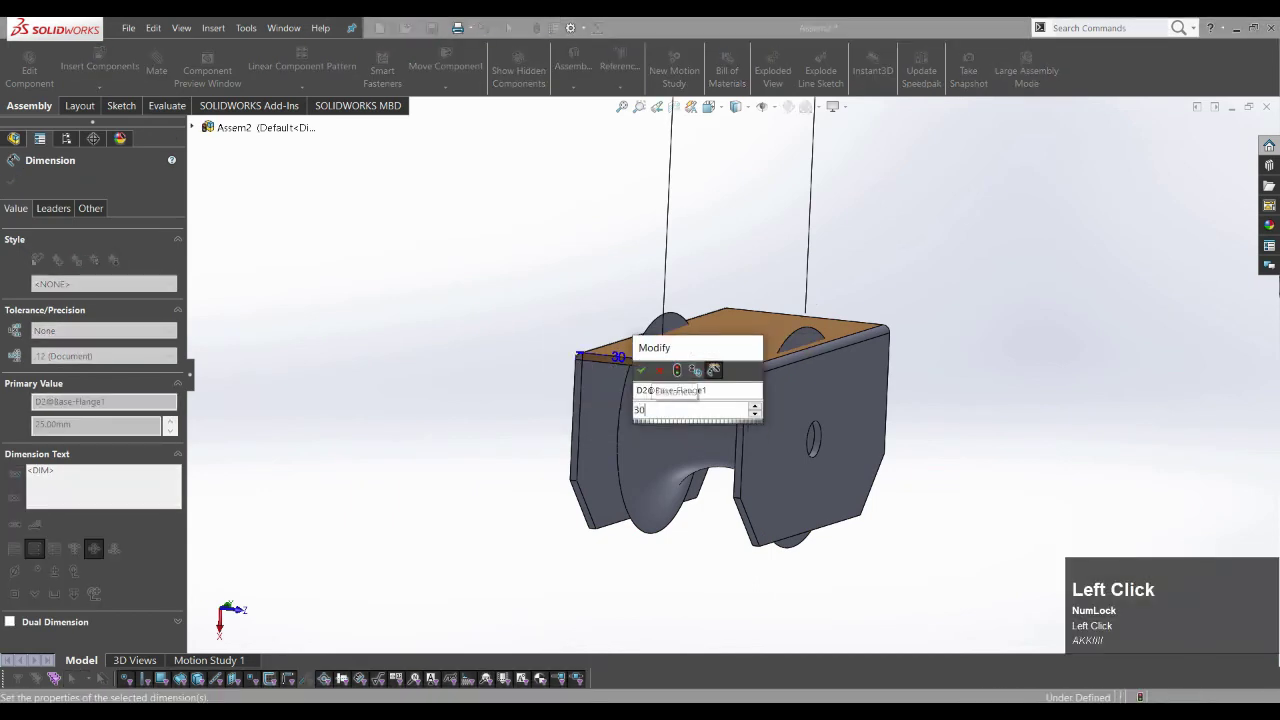
click(217, 617)
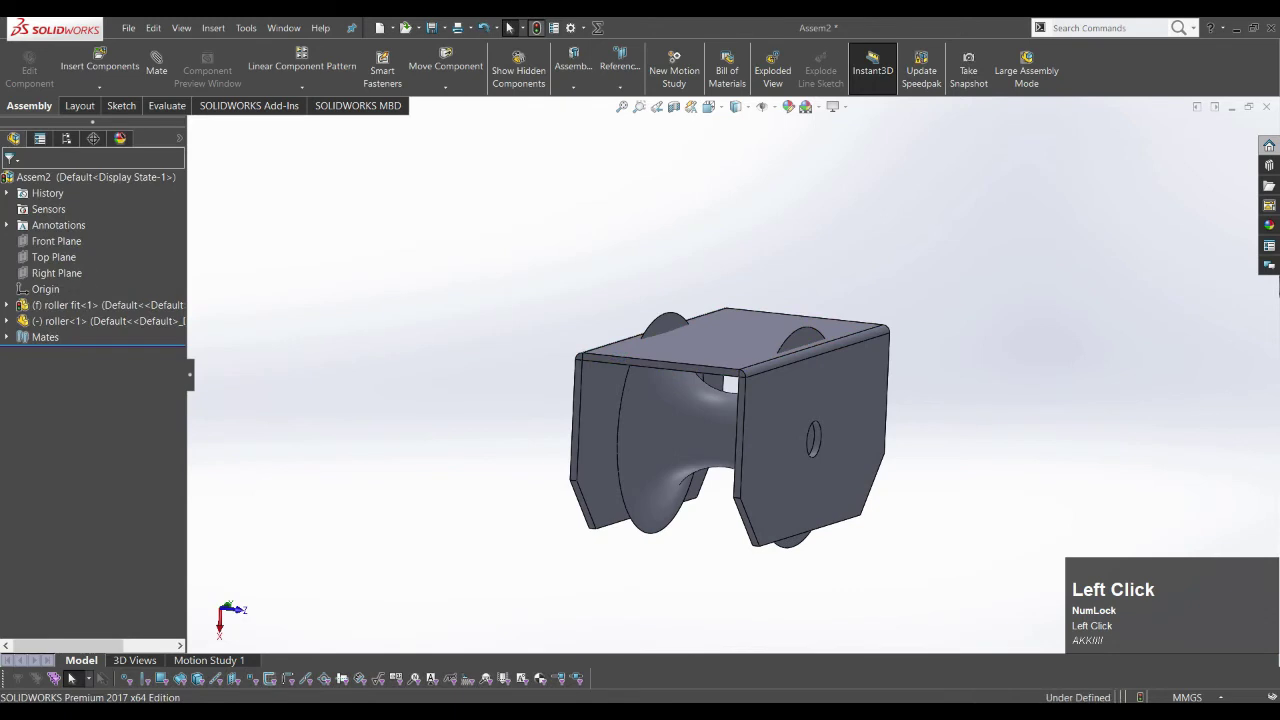
middle_click(217, 617)
scroll(up, 3)
scroll(down, 3)
- Change the bracket's 50 mm Edge-Flange1 height to 70 mm in Modify
click(217, 617)
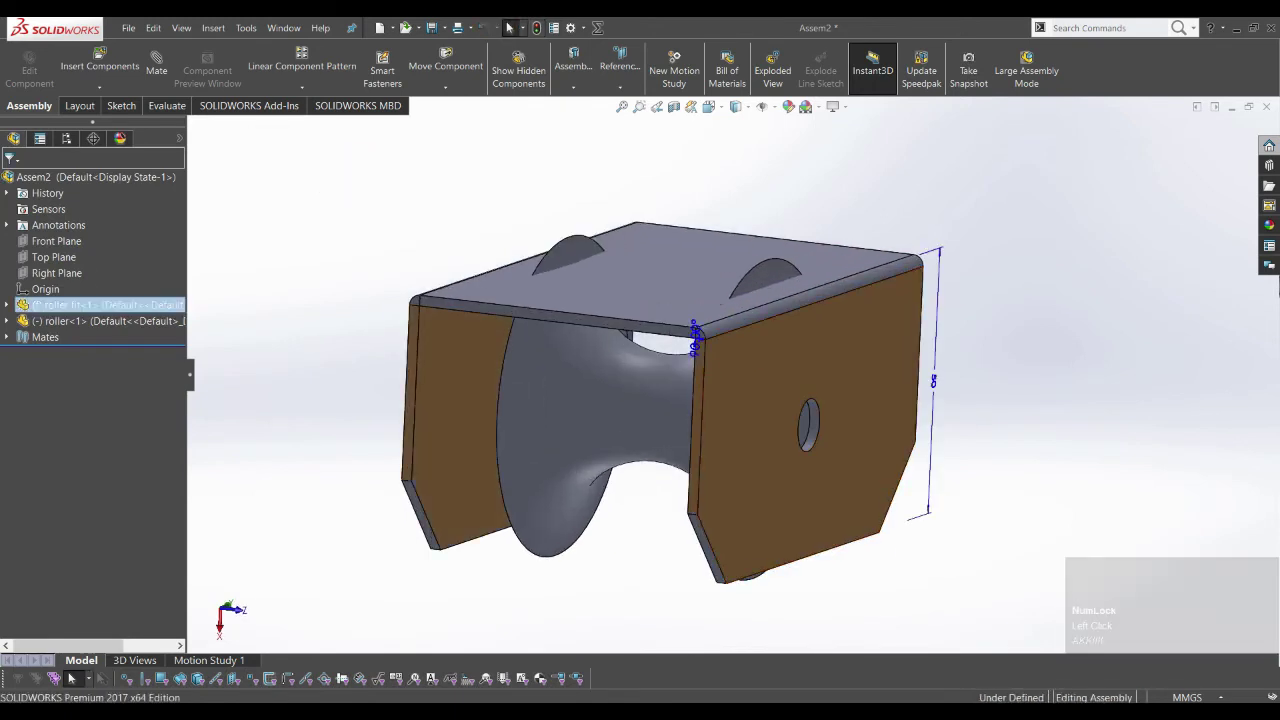
click(217, 617)
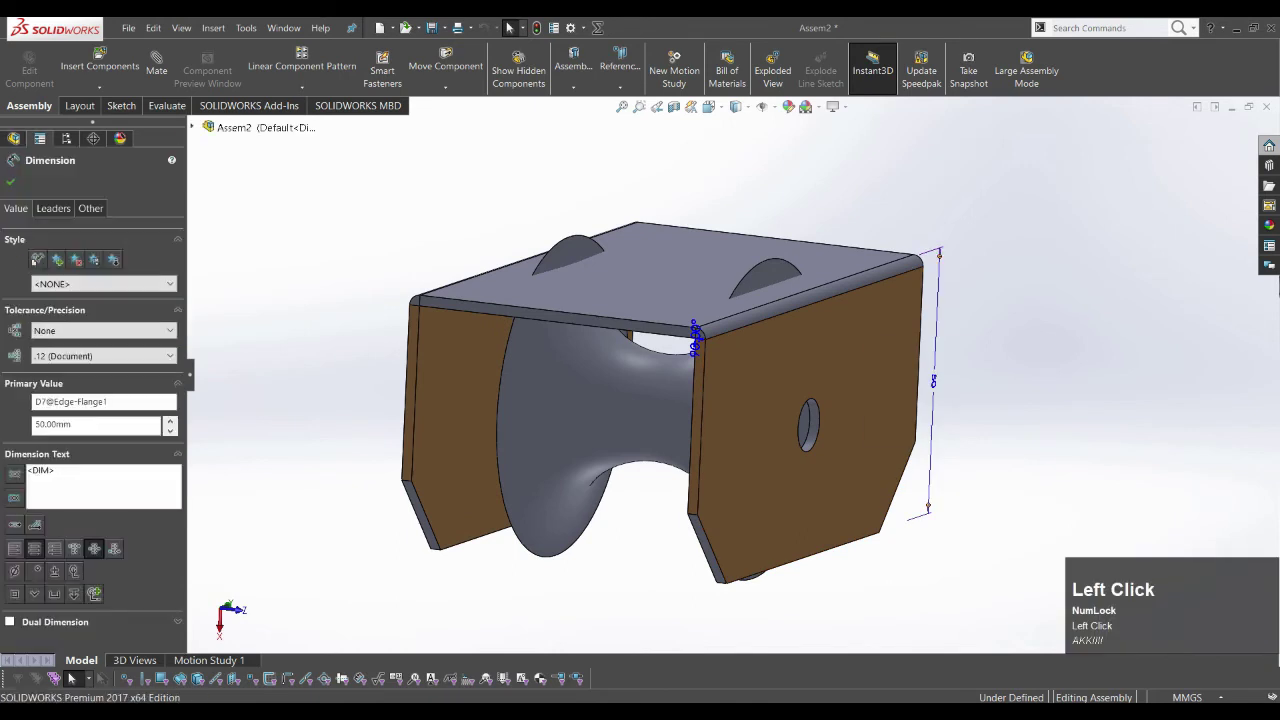
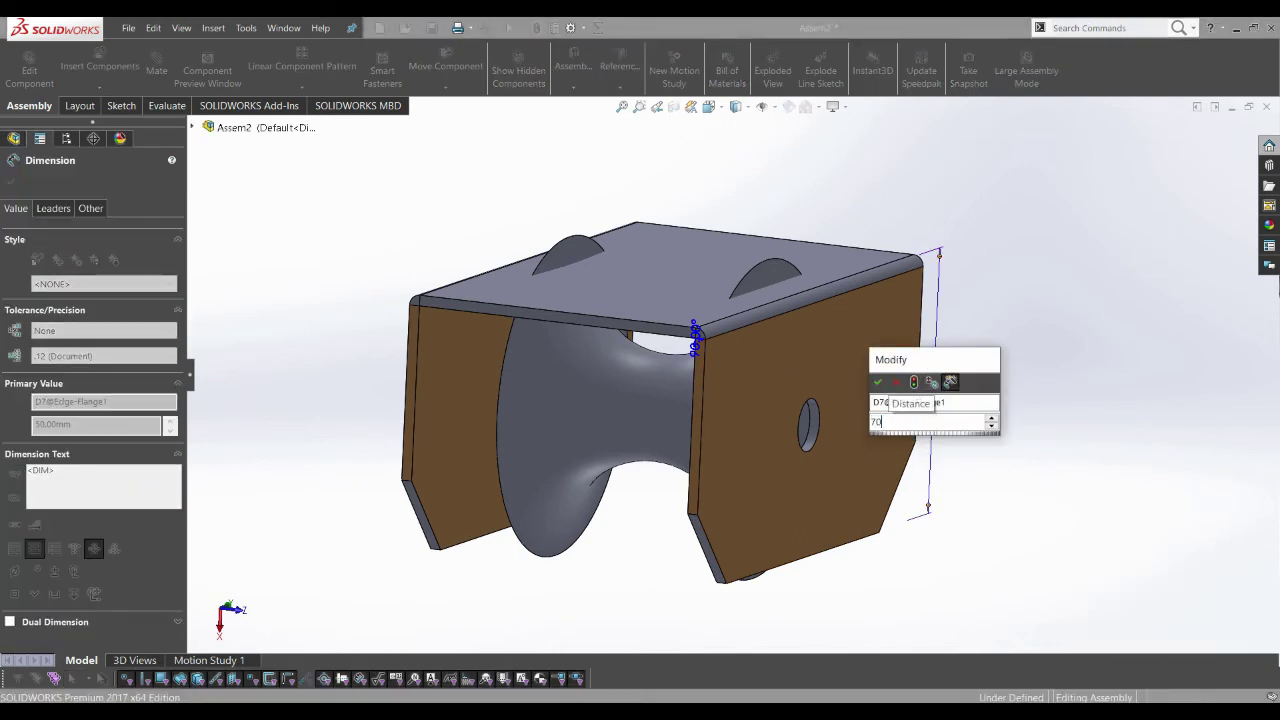
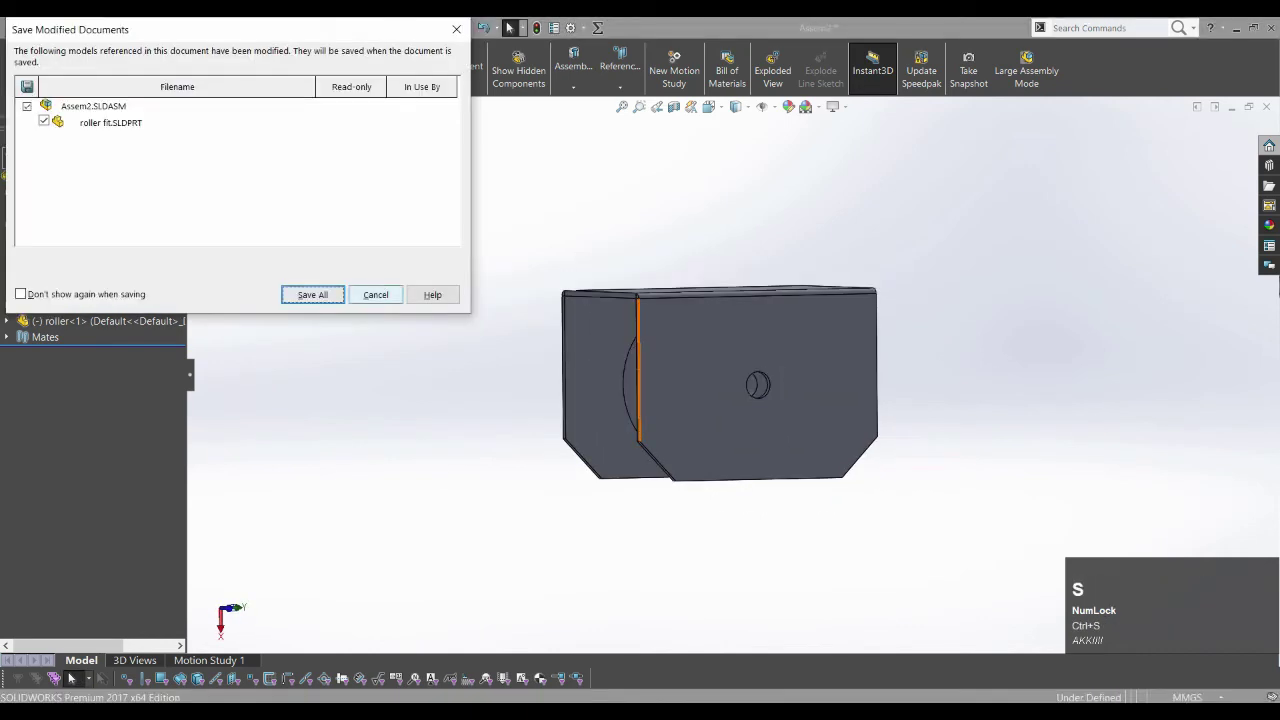
- Save All, naming the Assem2 assembly in Save As along with the modified bracket part
click(217, 617)
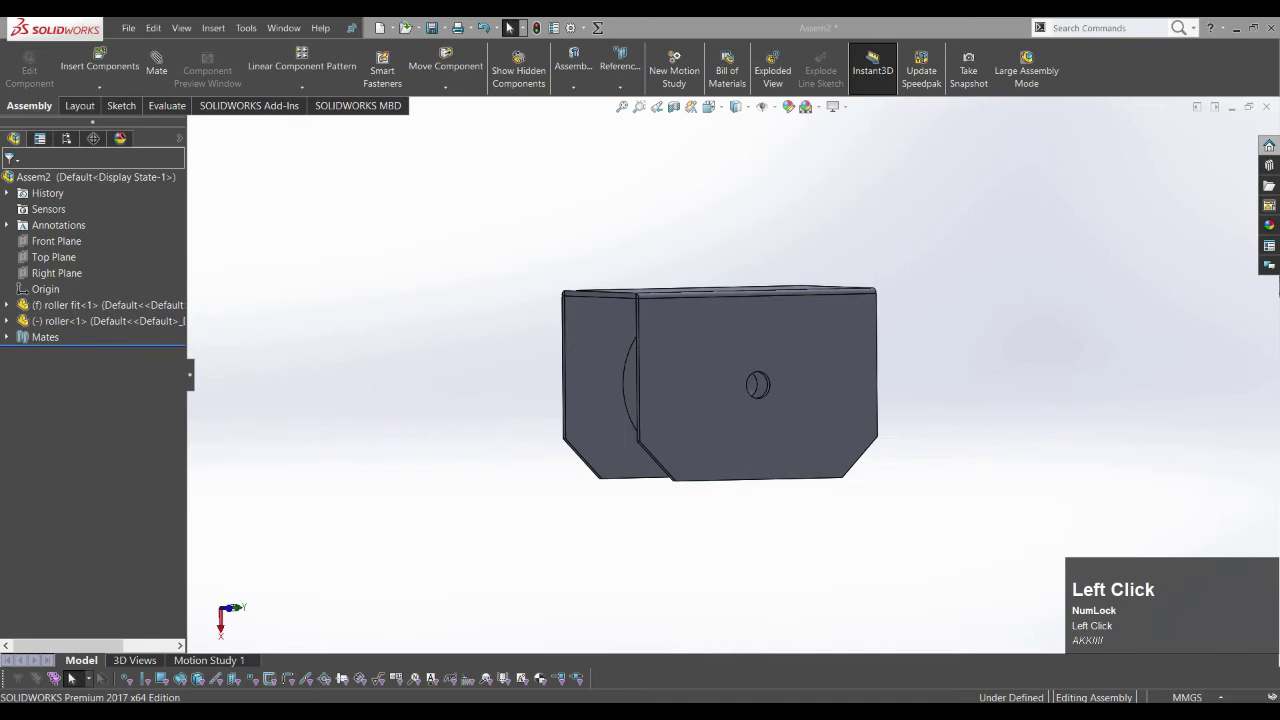
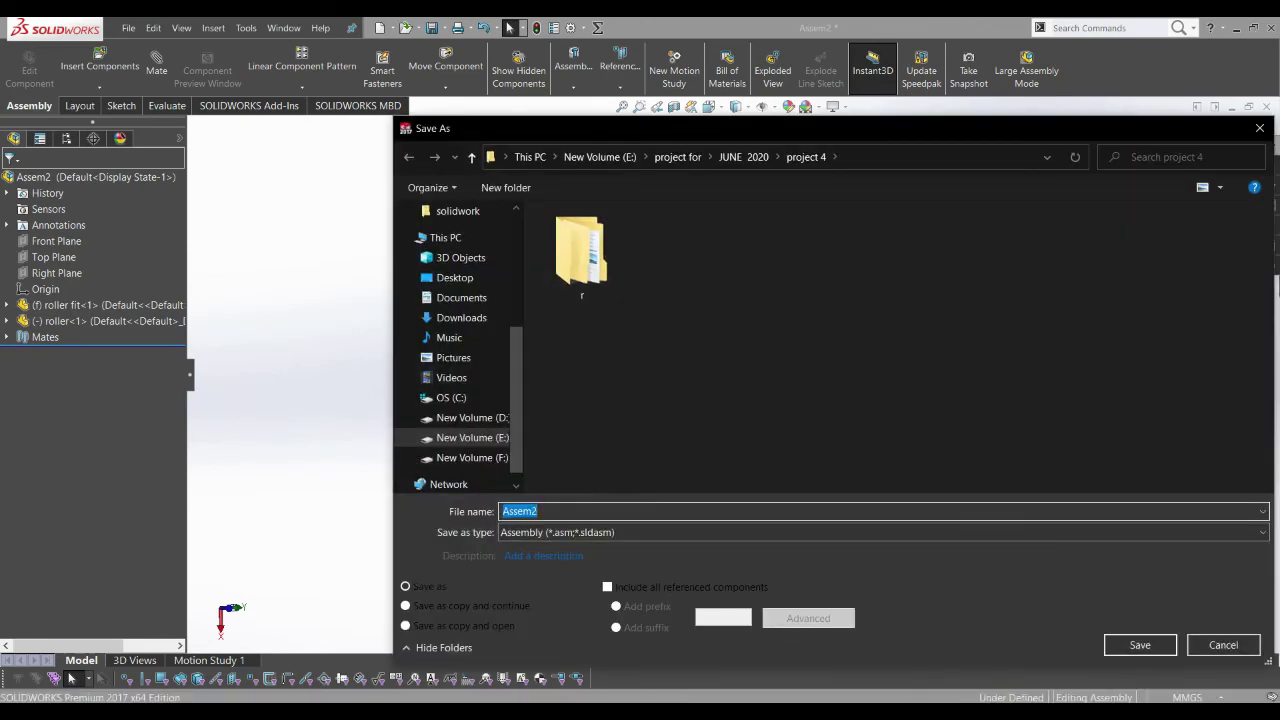
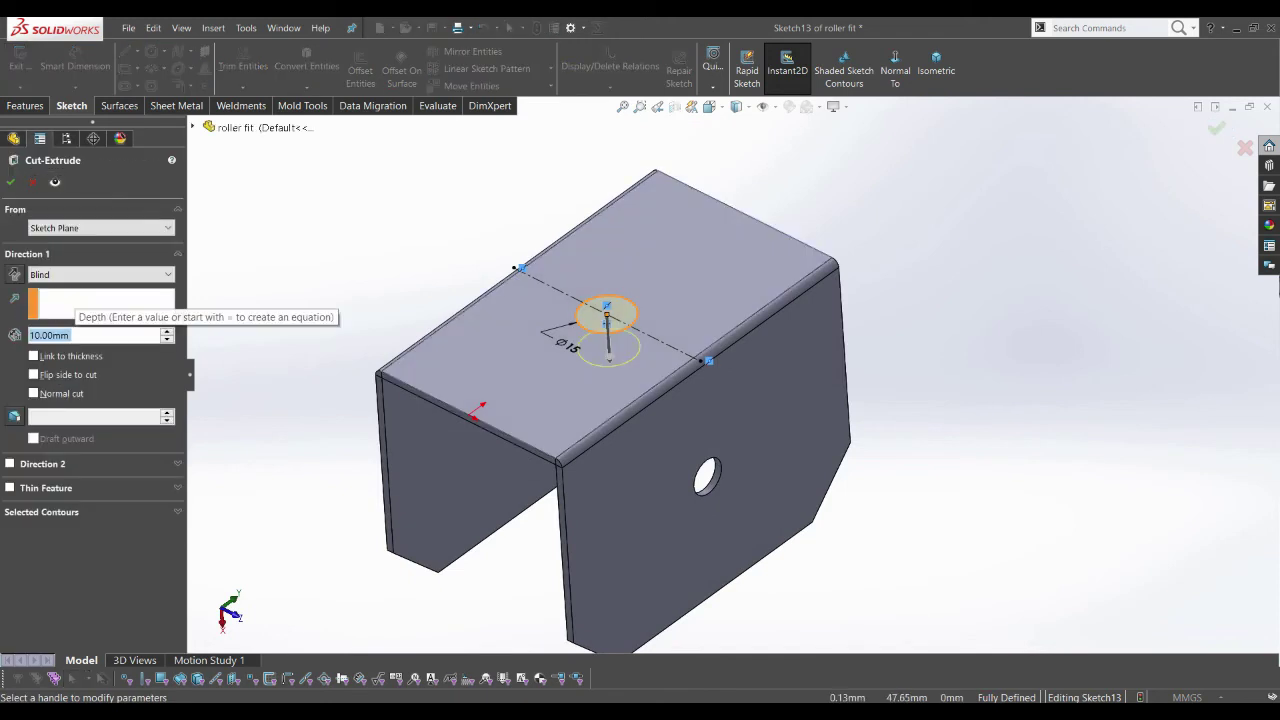
- Extrude-cut the 15 mm circle through the bracket top face as Cut-Extrude2 and return to the assembly
click(228, 617)
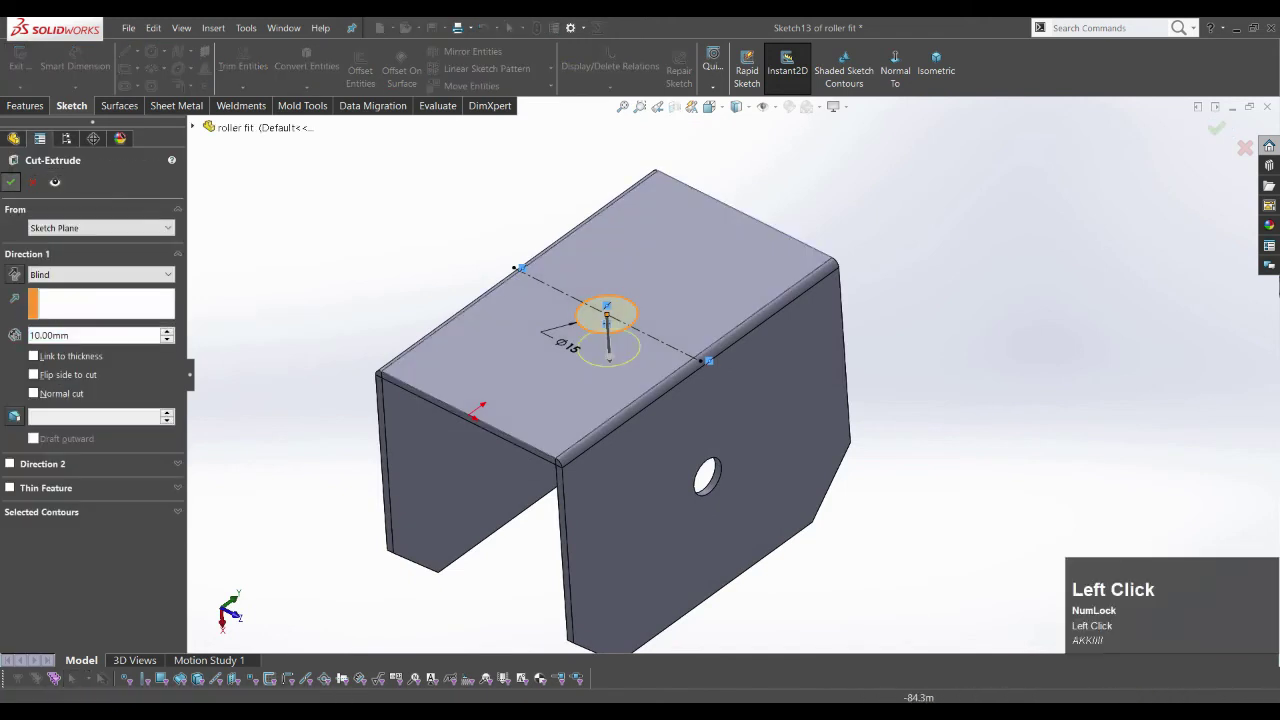
click(228, 617)
key(ctrl+s)
click(228, 617)
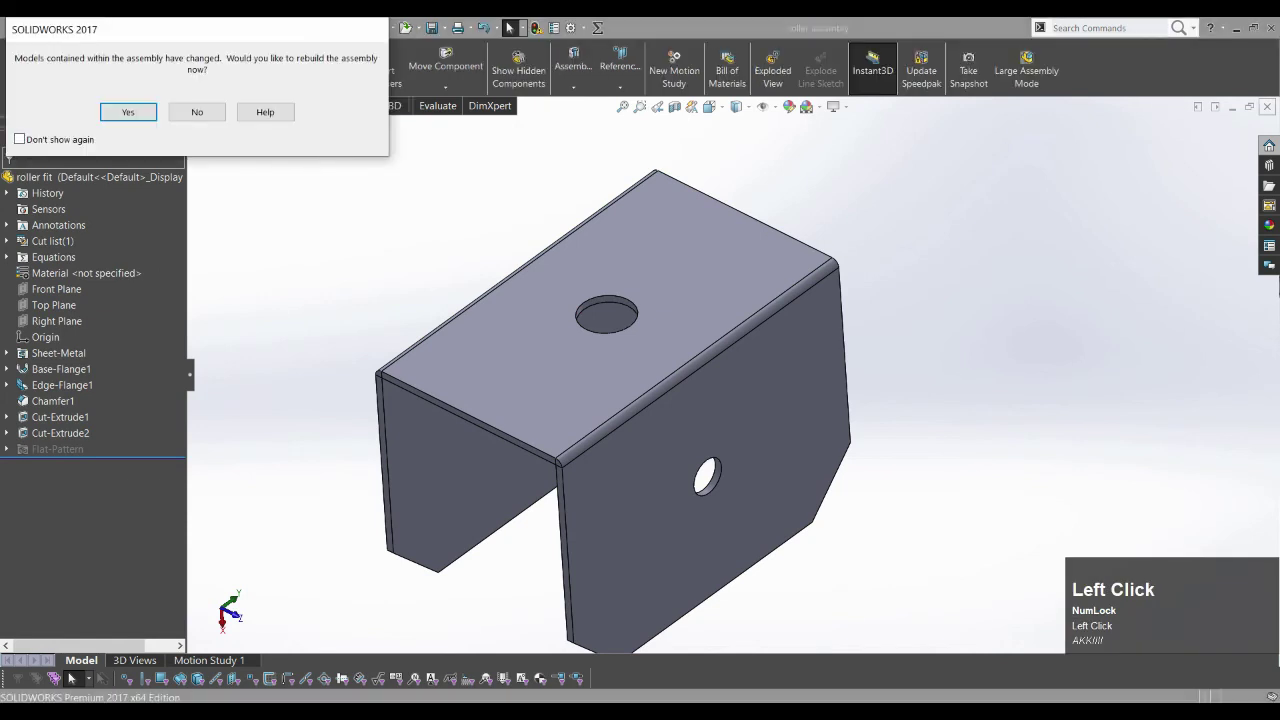
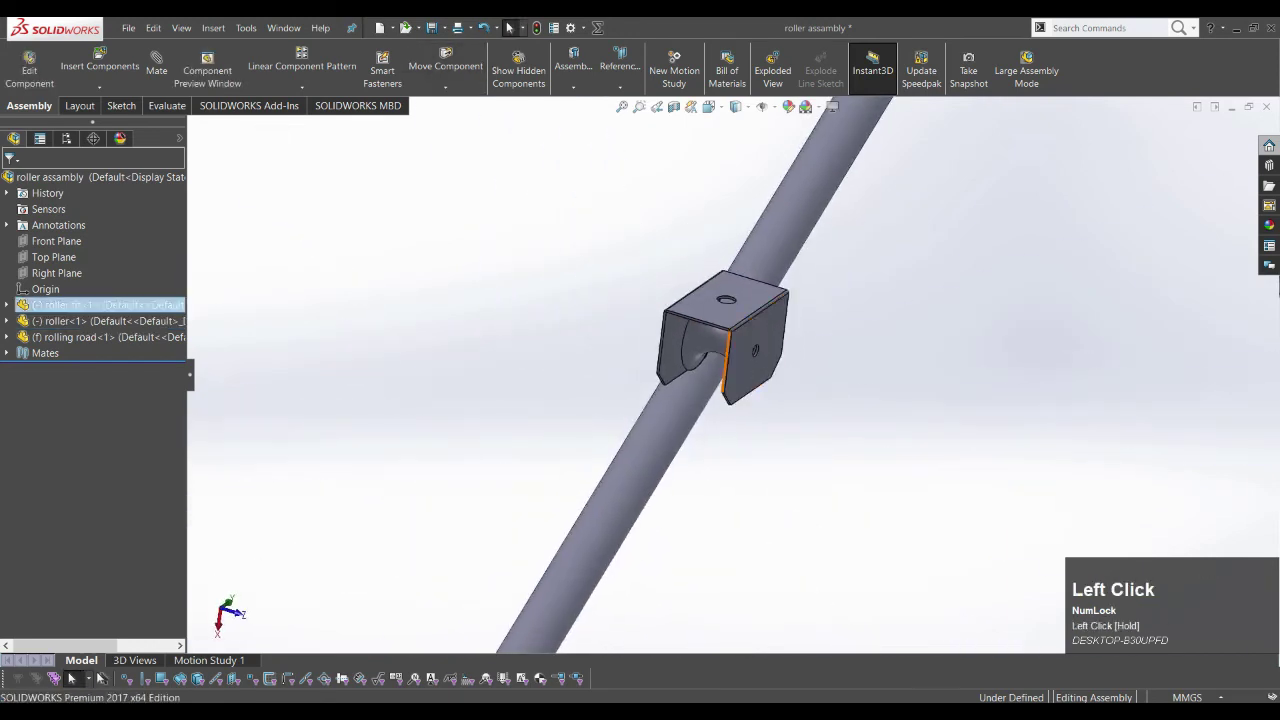
- Zoom the view along the rolling rod to see the bracket and roller centred on it
scroll(up, 3)
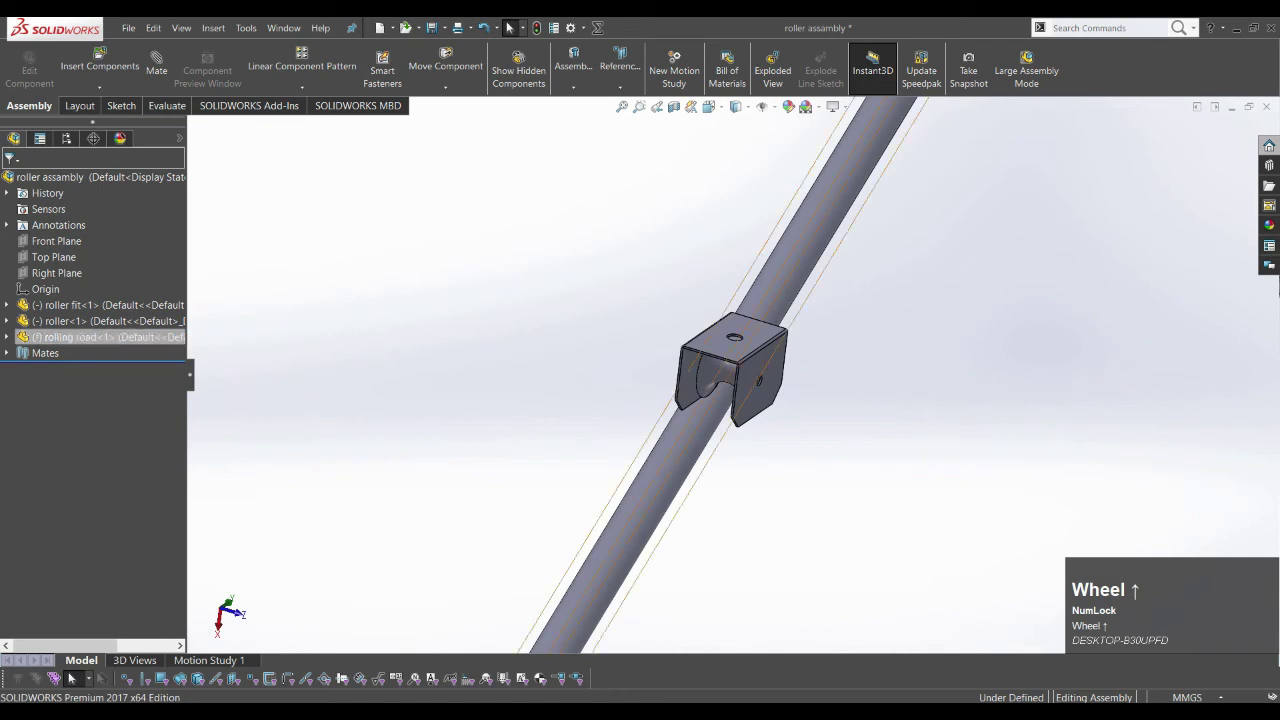
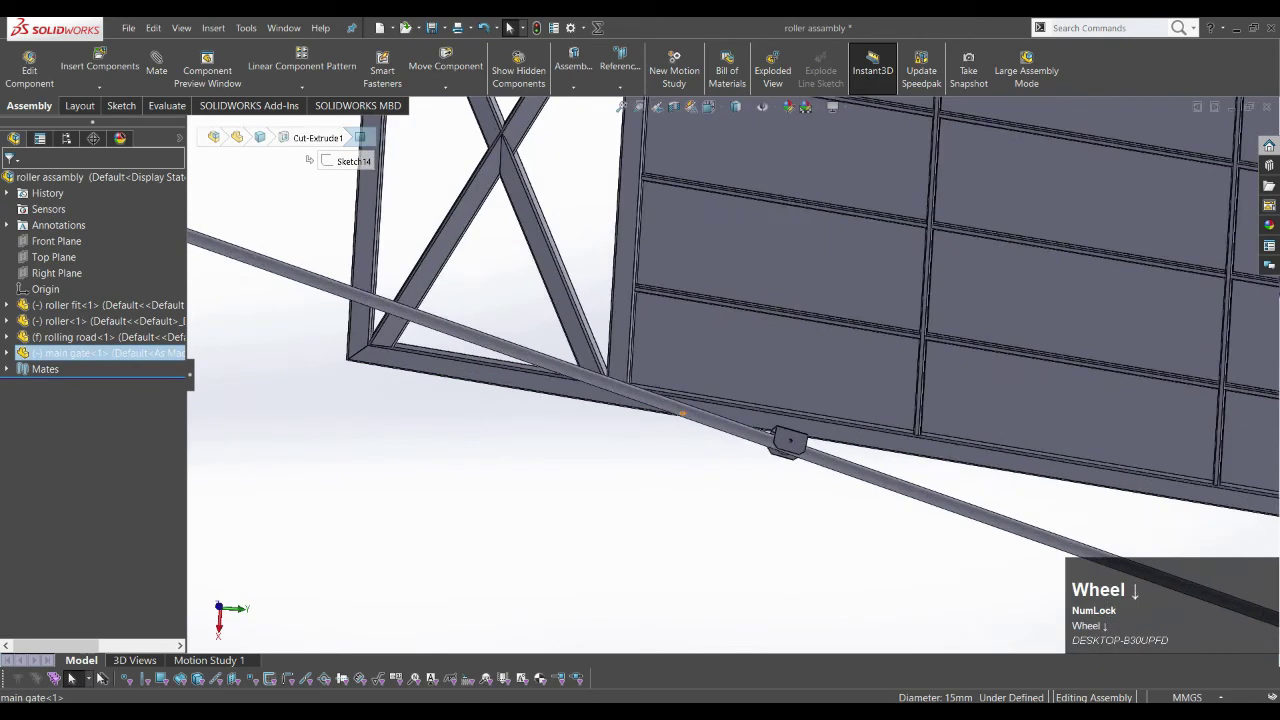
- Mate a gate frame face parallel to the roller bracket face
click(216, 617)
scroll(down, 3)
middle_click(216, 617)
scroll(down, 3)
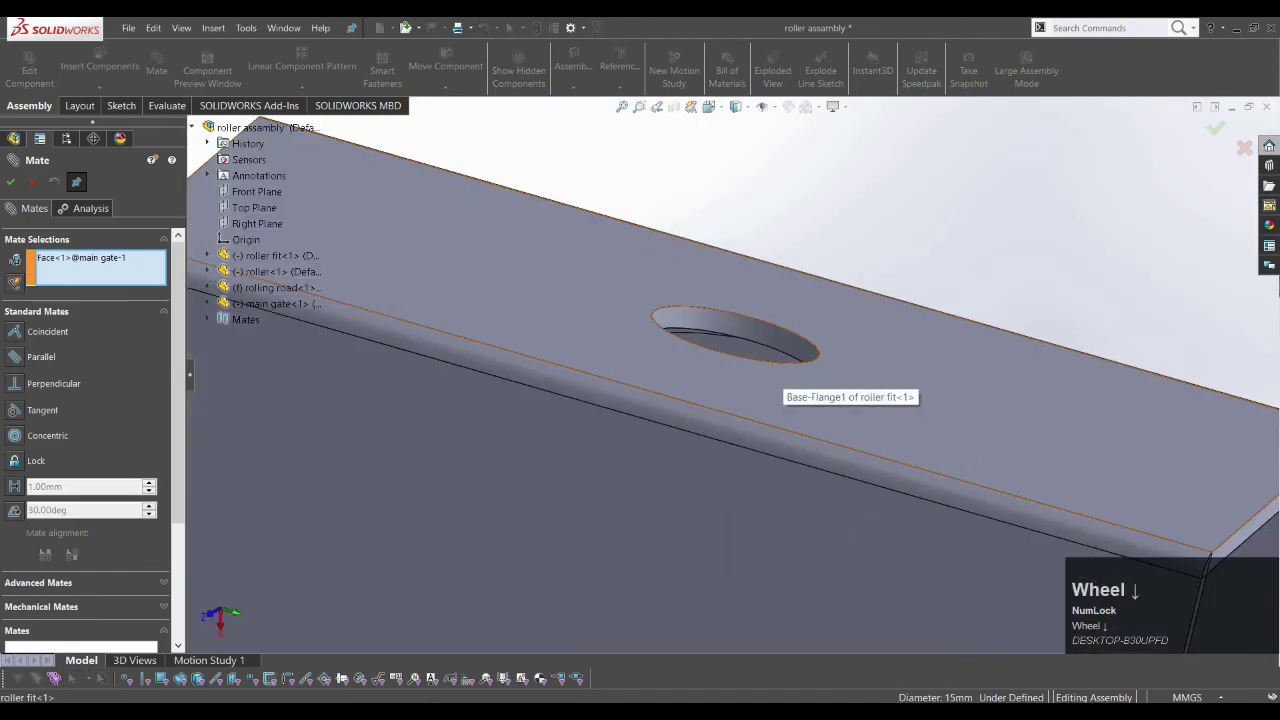
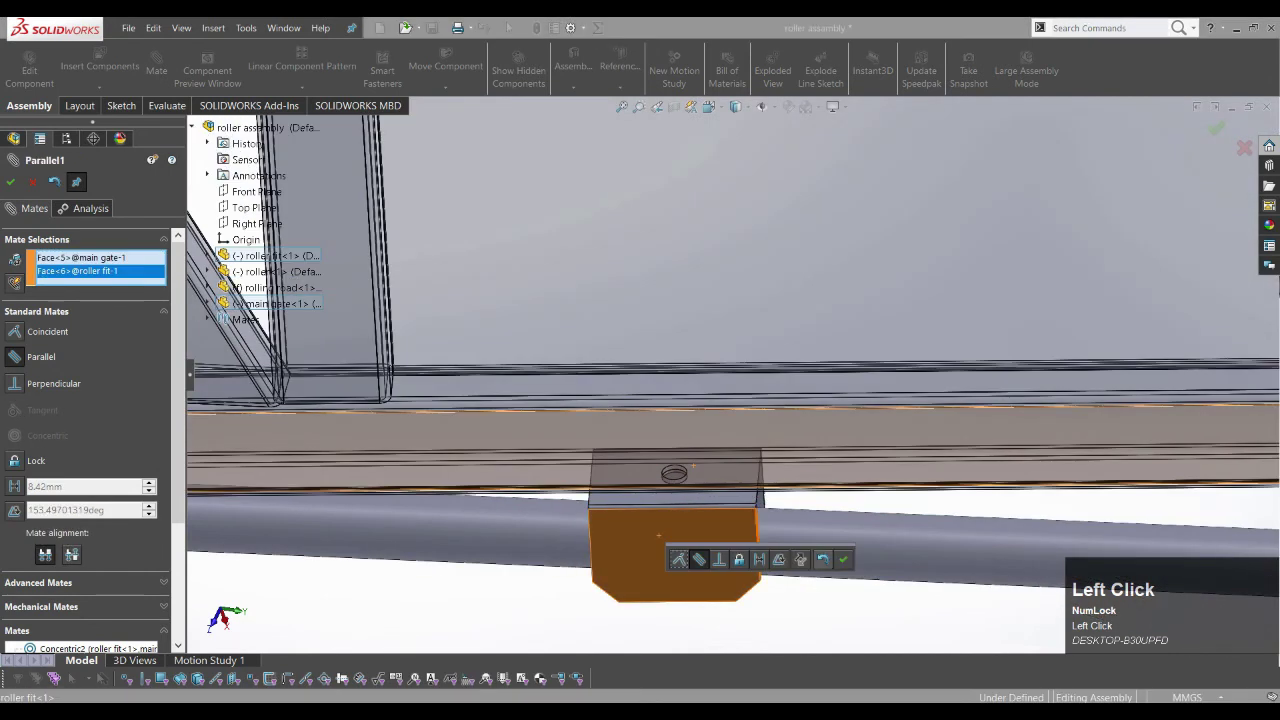
scroll(up, 3)
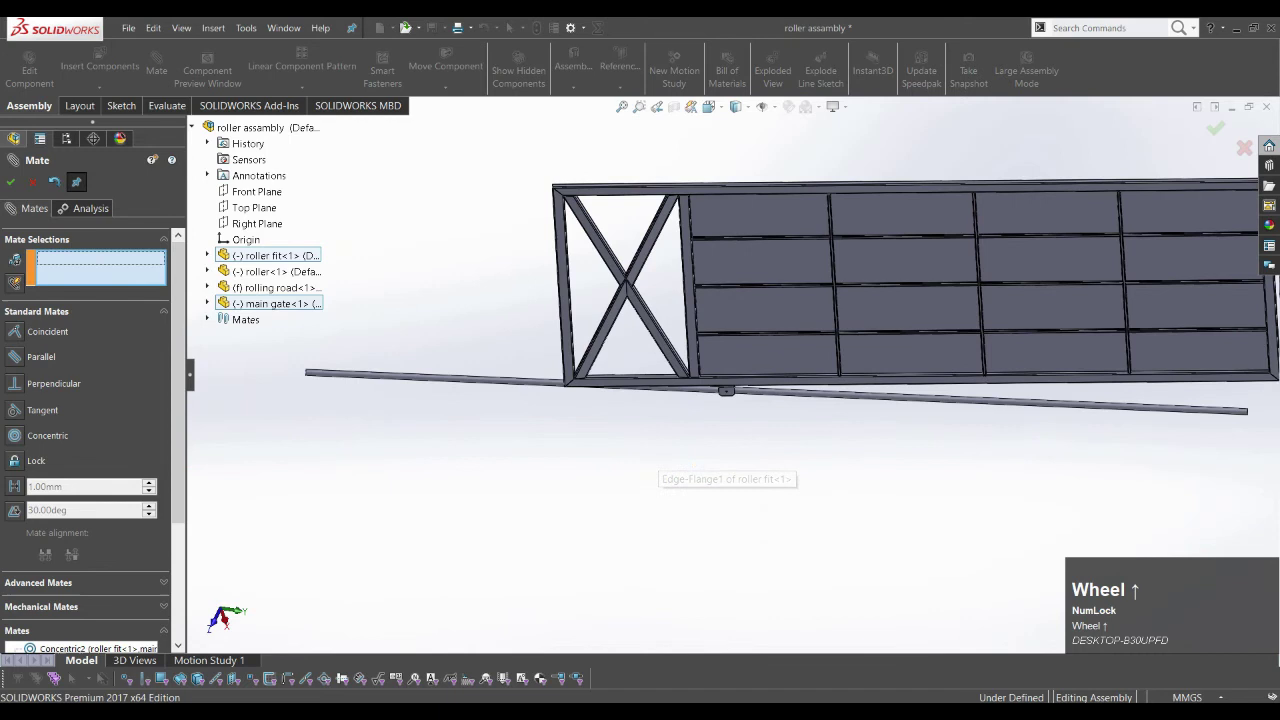
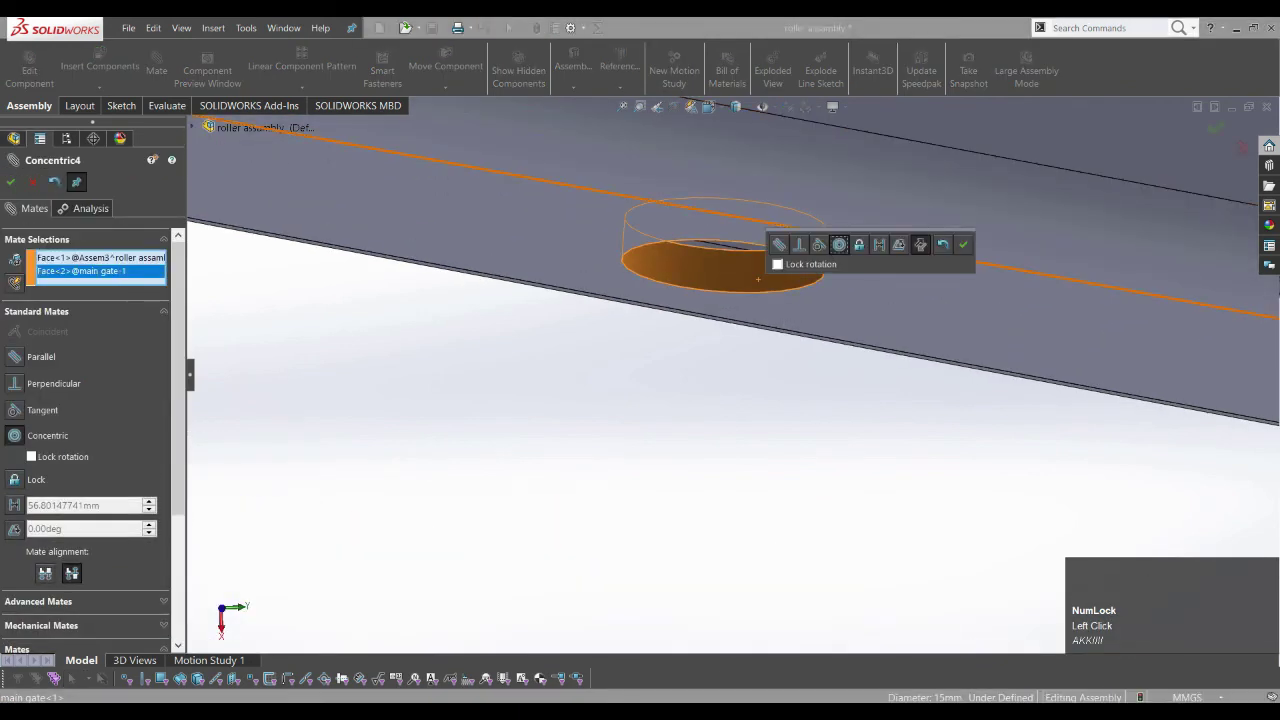
- Make the bracket's top hole concentric with the gate frame's hole so it hangs beneath the gate
scroll(up, 3)
scroll(down, 3)
drag(228, 619, 228, 619)
scroll(down, 3)
scroll(up, 3)
middle_click(228, 619)
scroll(down, 3)
click(228, 619)
- Mate the second roller tangent to the rolling road and its bracket hole concentric with the gate's other hole
scroll(up, 3)
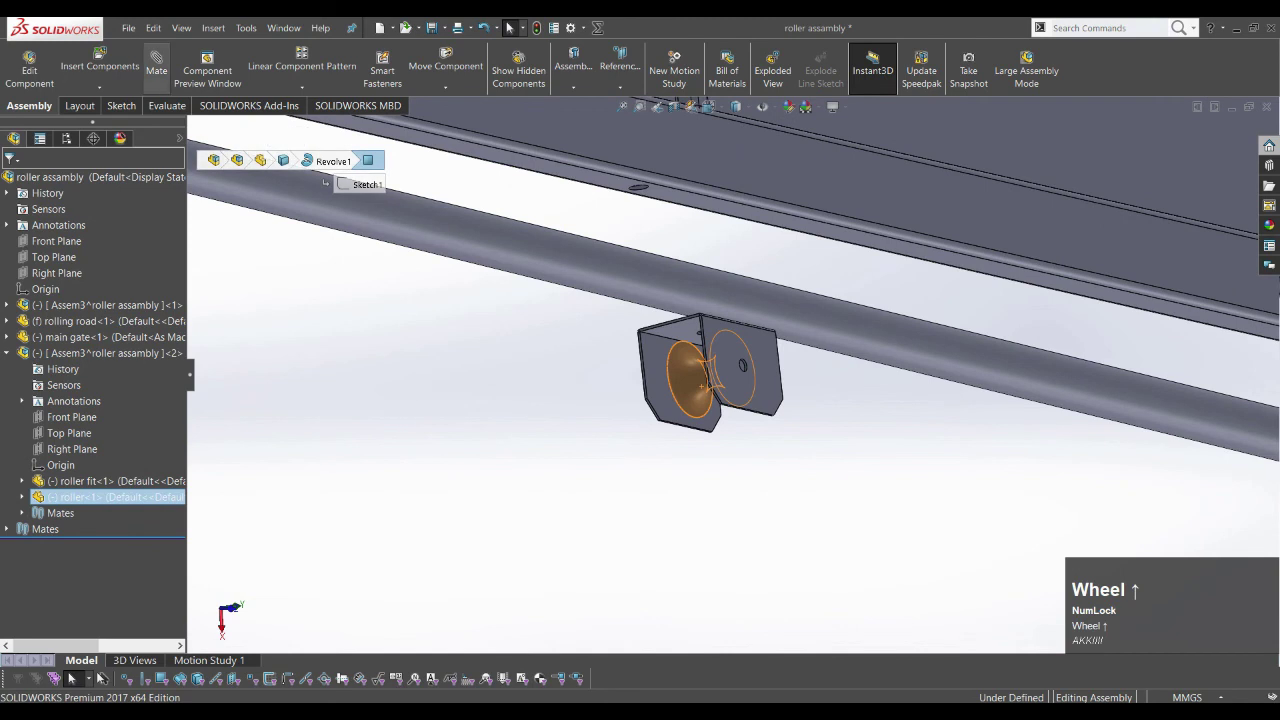
click(228, 619)
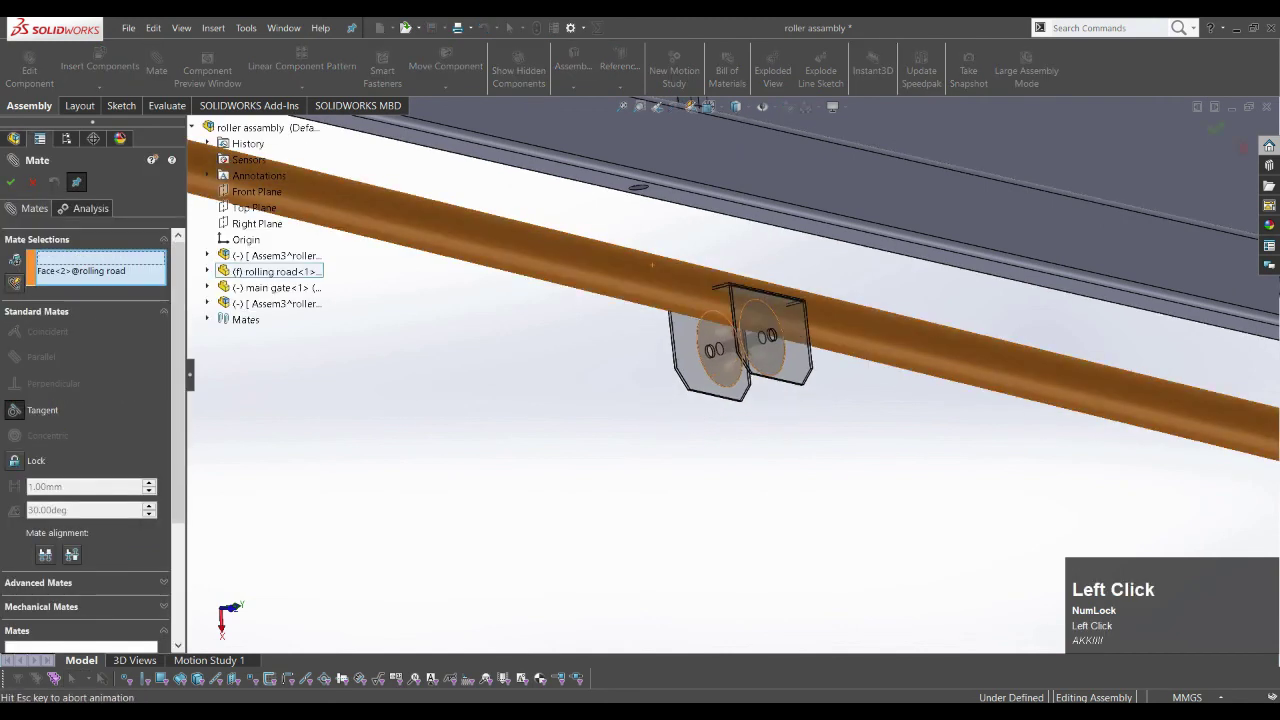
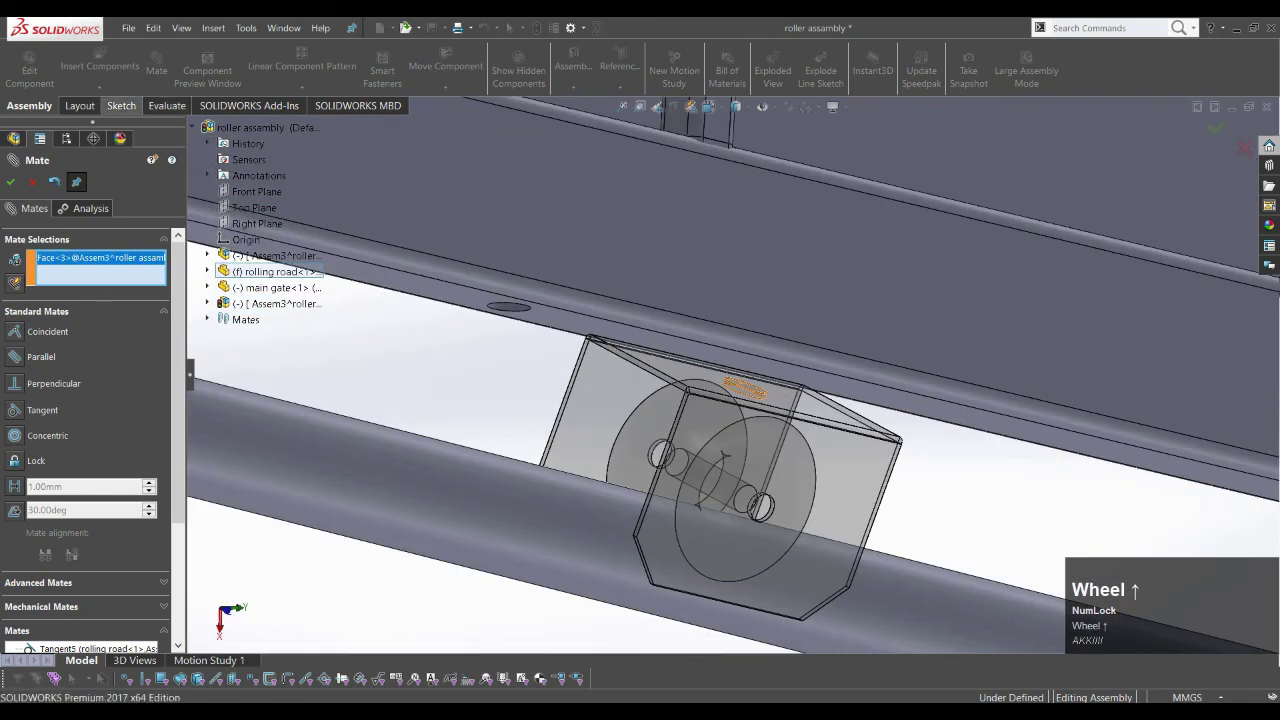
scroll(down, 3)
click(217, 617)
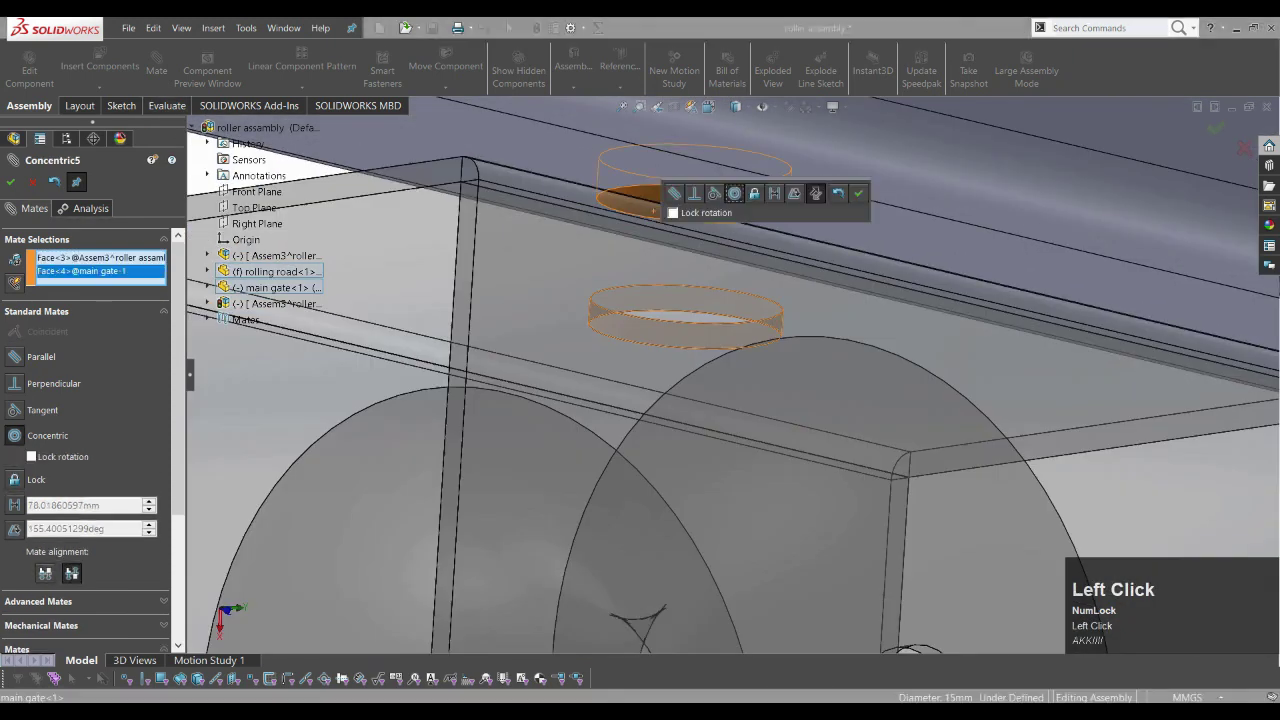
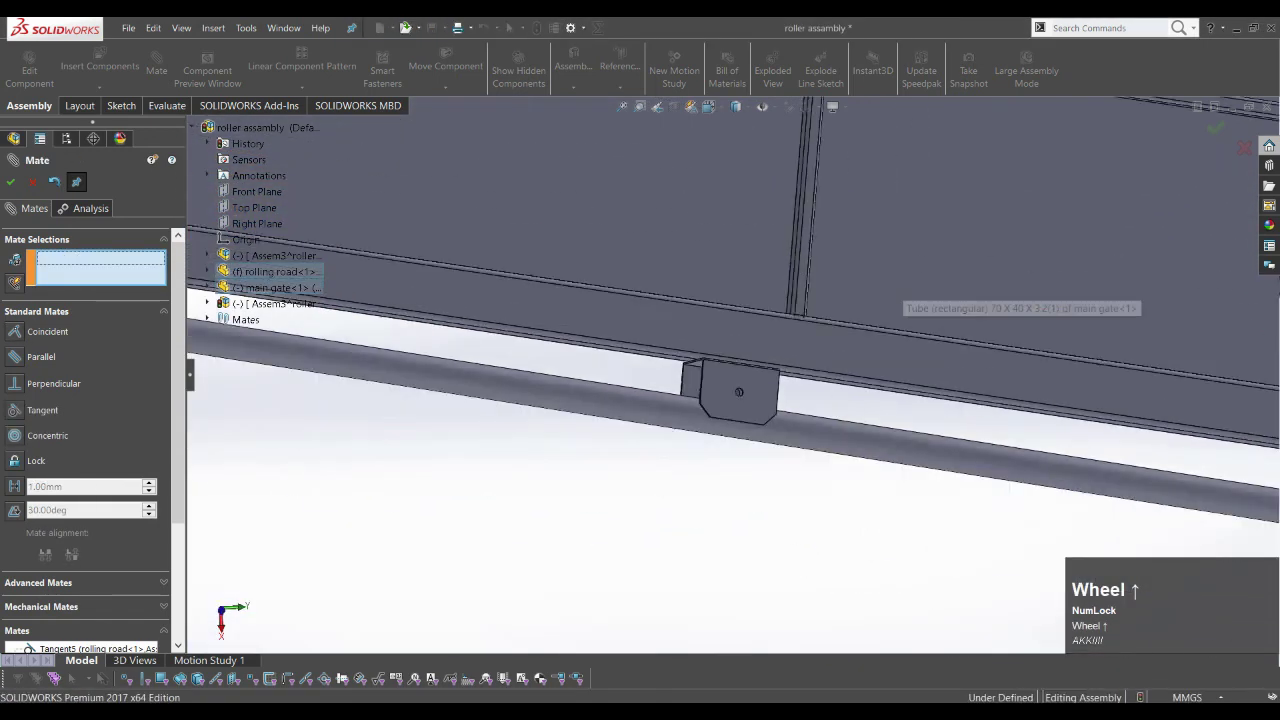
click(228, 619)
scroll(down, 3)
middle_click(228, 619)
scroll(up, 3)
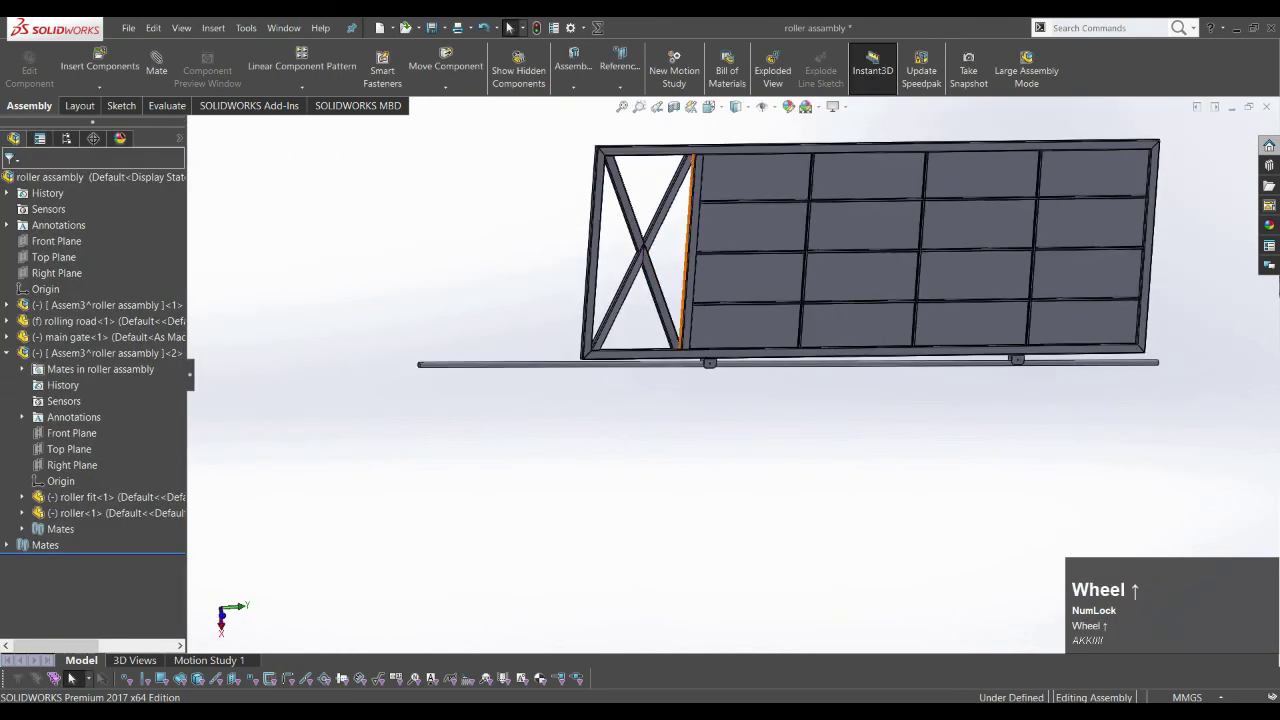